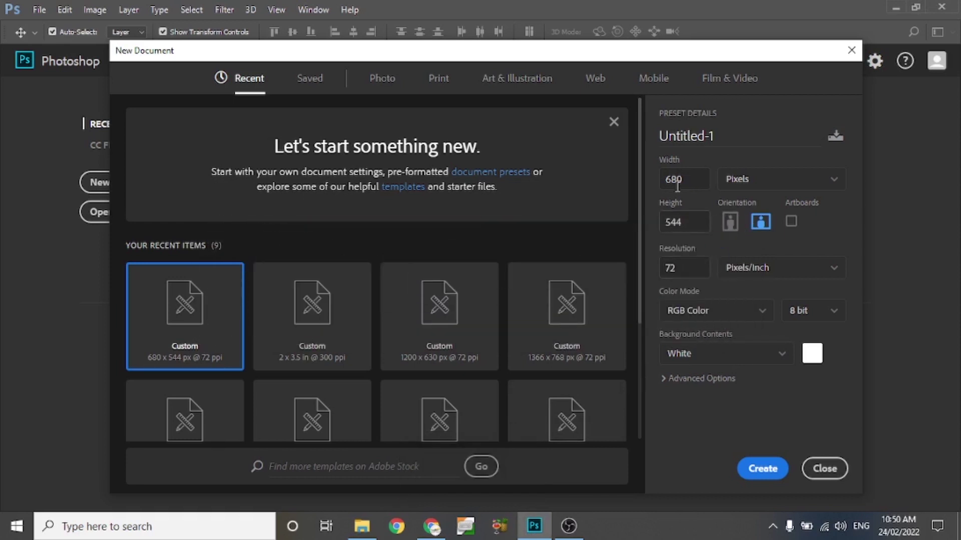
Step: Create a blank print document 2 × 3.5 in at 300 ppi in CMYK Color mode
left_click(436, 87)
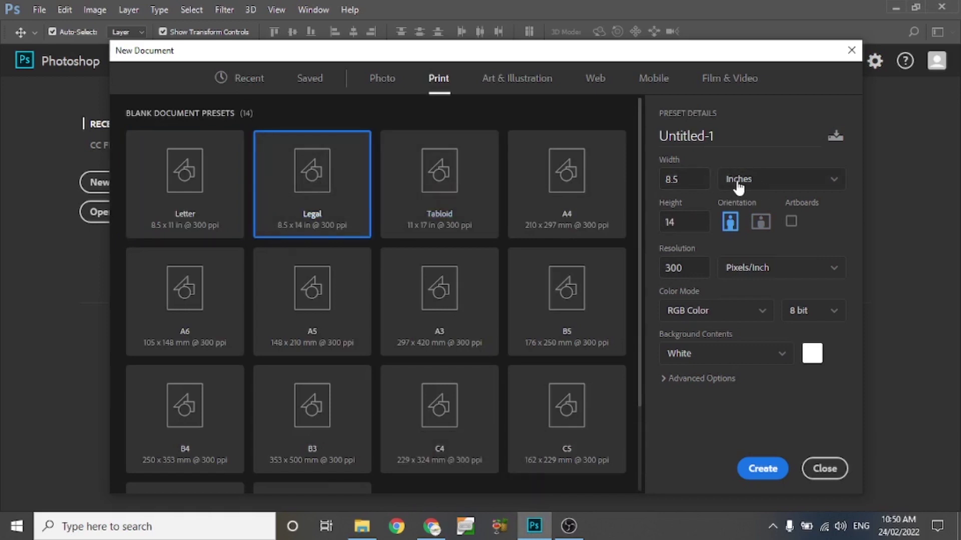
left_click(696, 184)
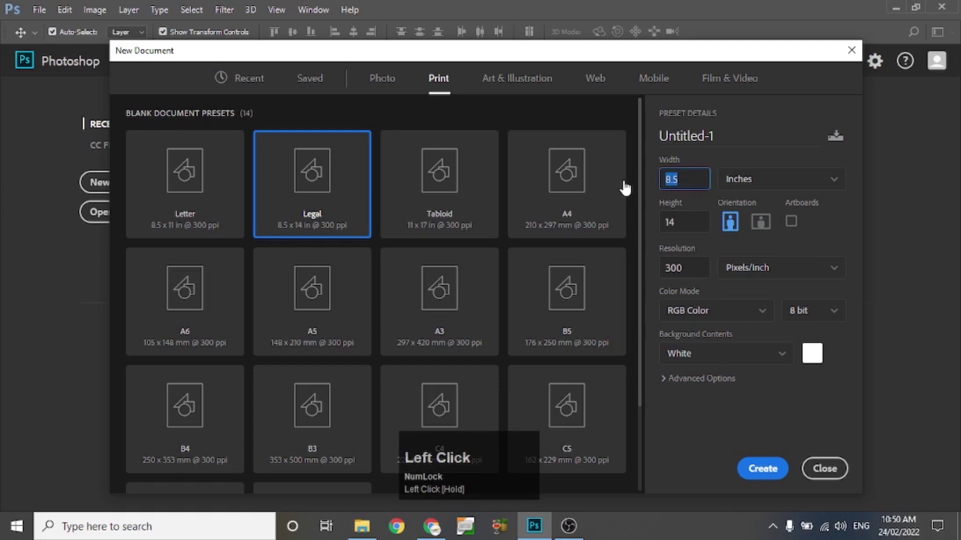
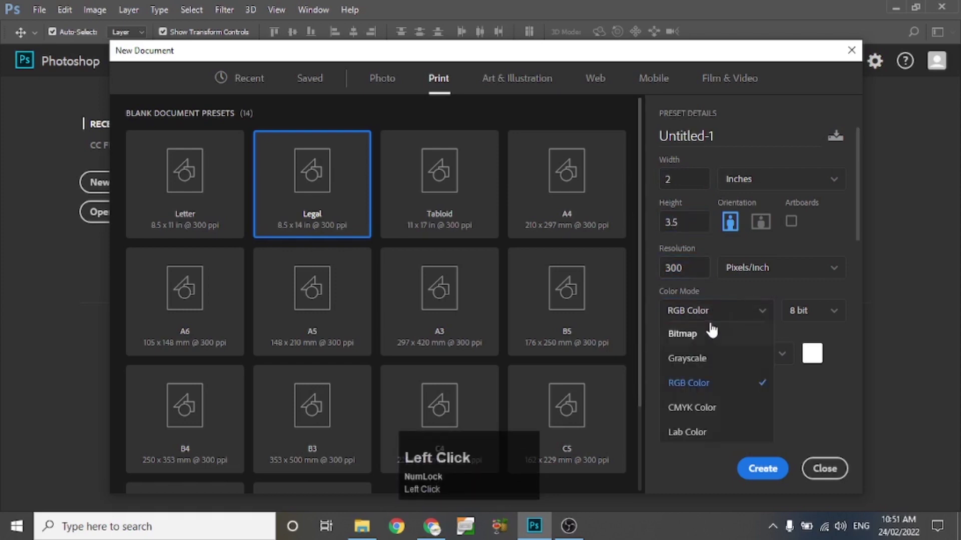
left_click(703, 402)
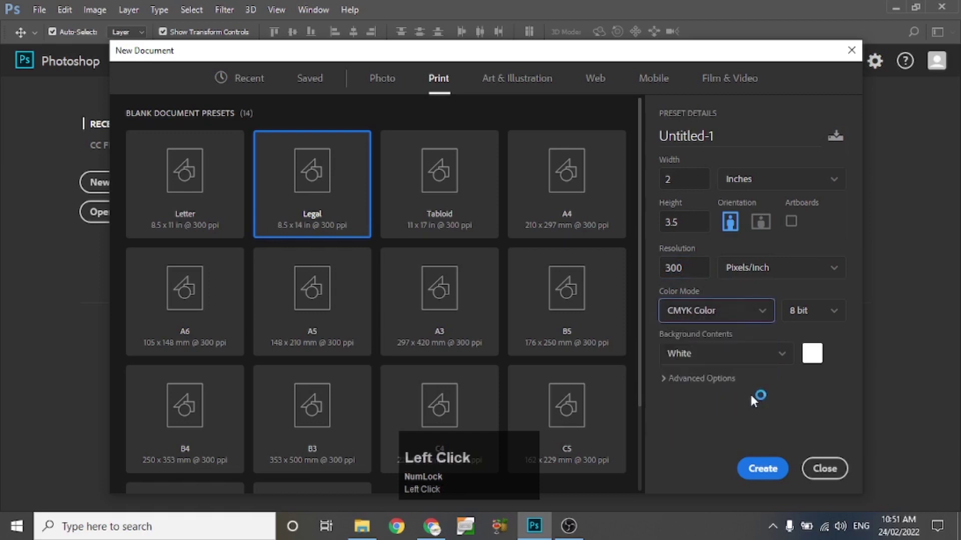
left_click(778, 471)
scroll("down", 3)
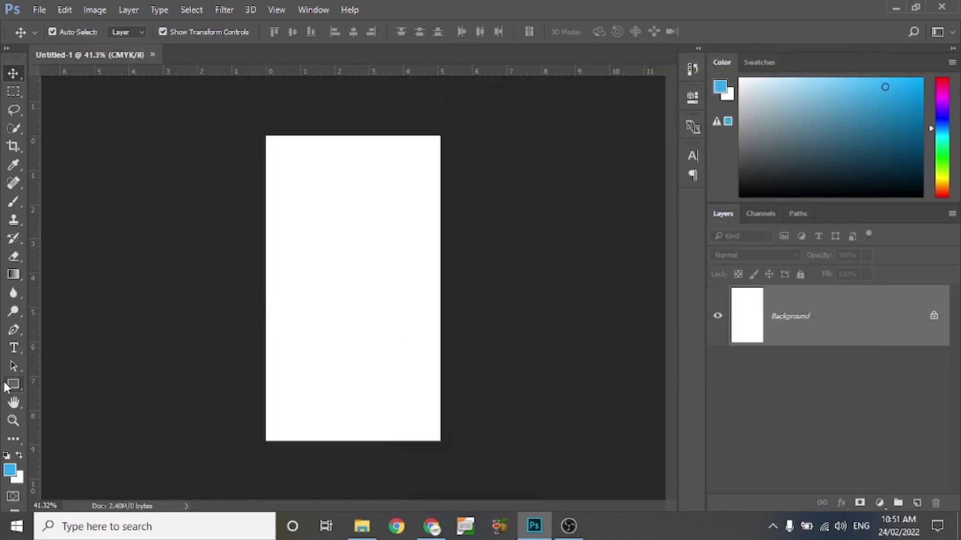
Step: Add a 0.125 × 0.125 in rectangle shape on its own Rectangle 1 layer
left_click(14, 386)
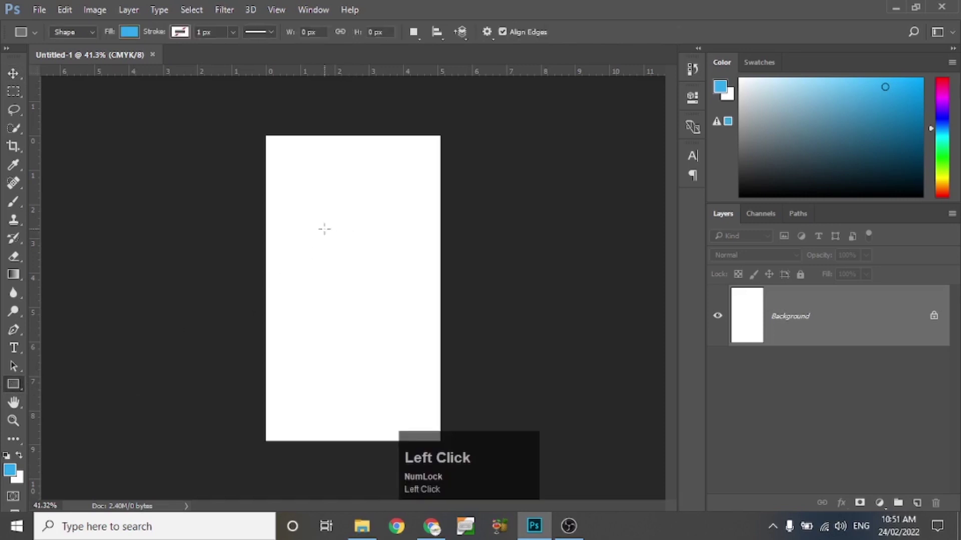
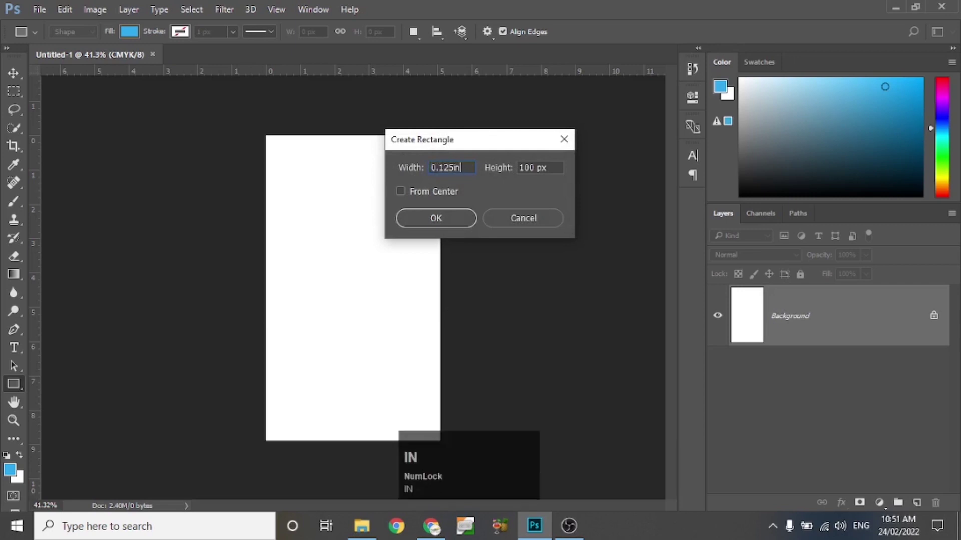
type("in")
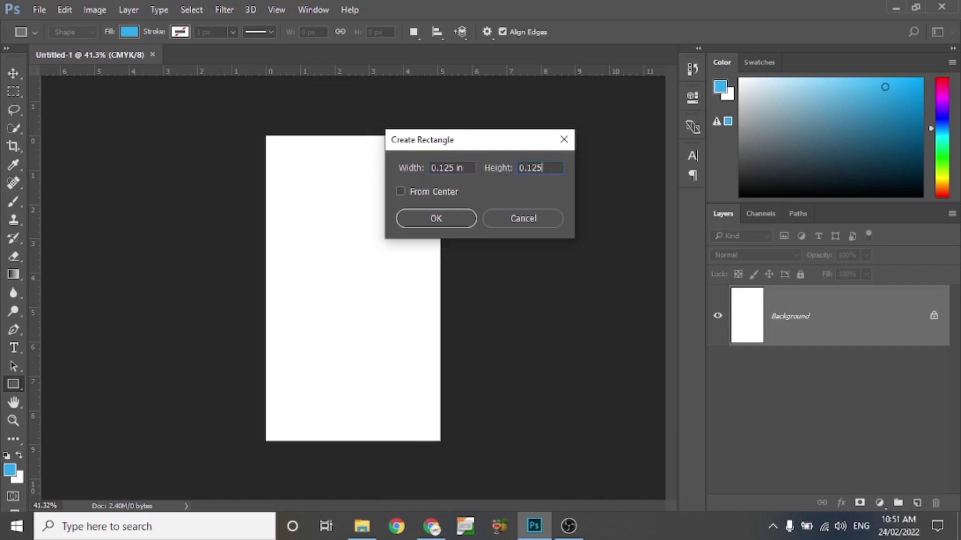
type("in")
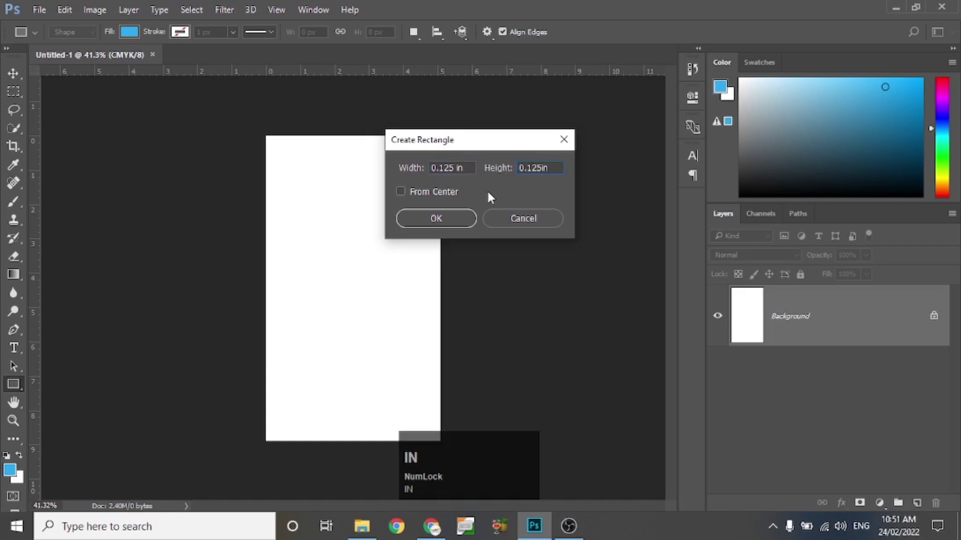
left_click(458, 220)
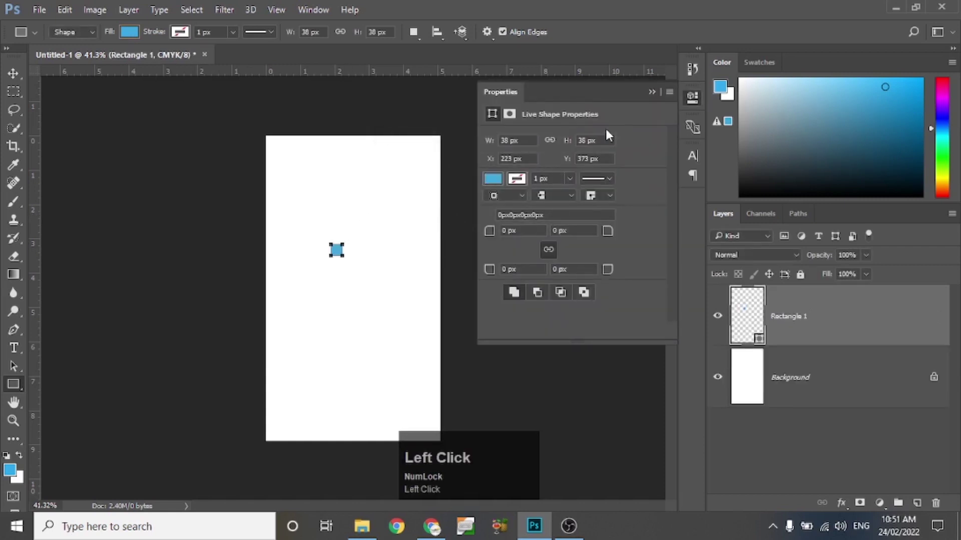
Step: Snap the square to the corners with the Move tool to set 0.125-inch inset guides on all sides
key("v")
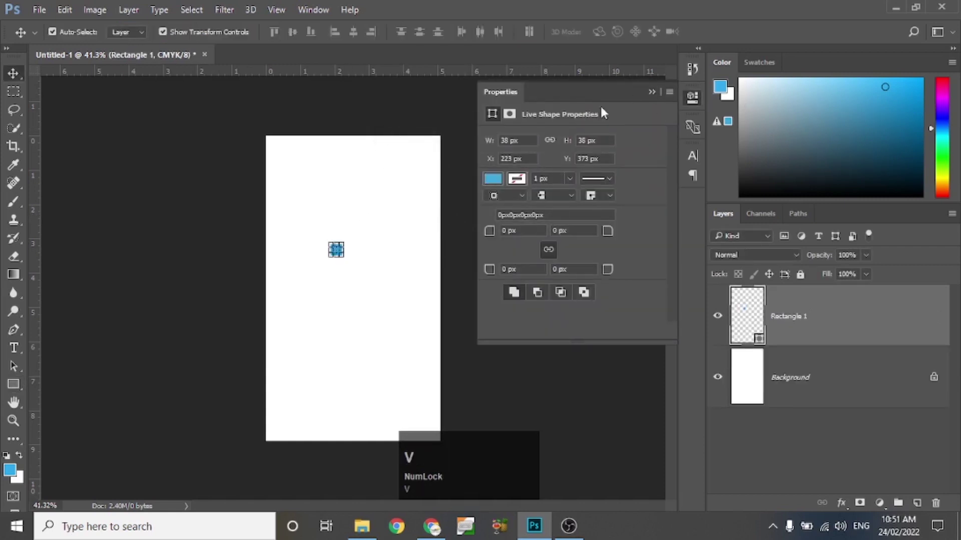
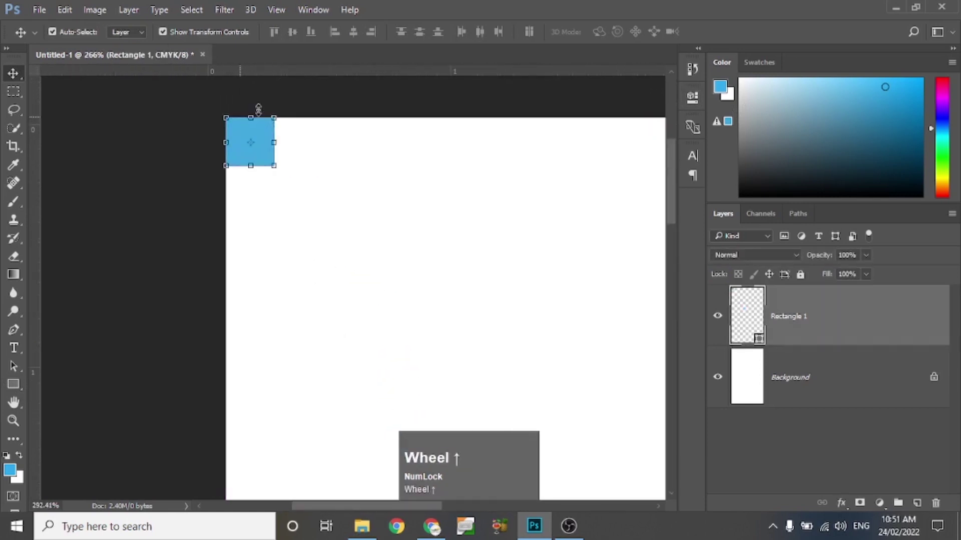
scroll("up", 3)
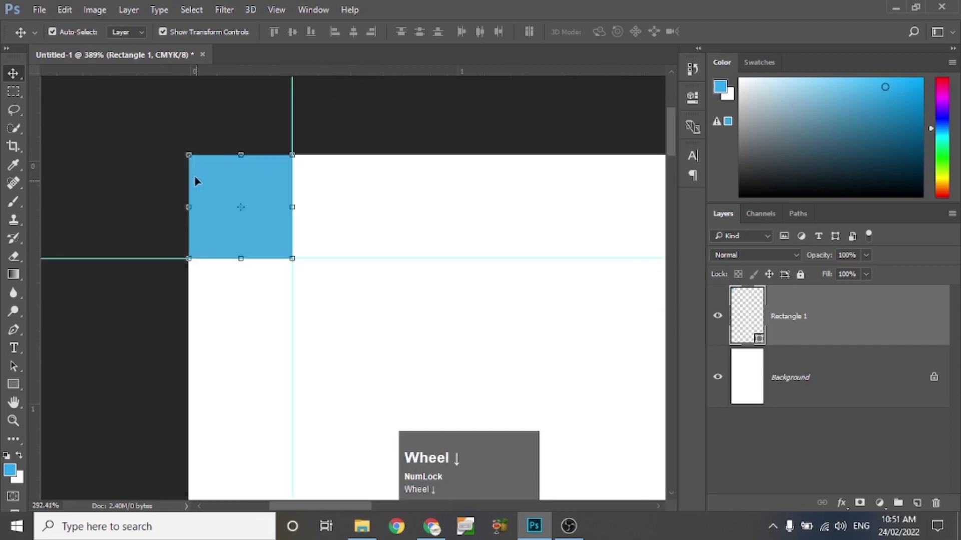
scroll("down", 3)
left_click(220, 265)
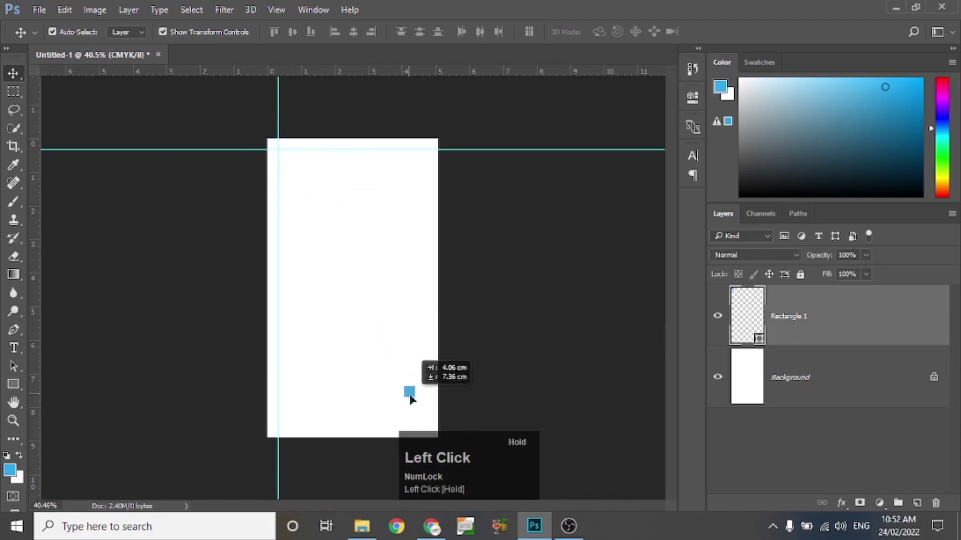
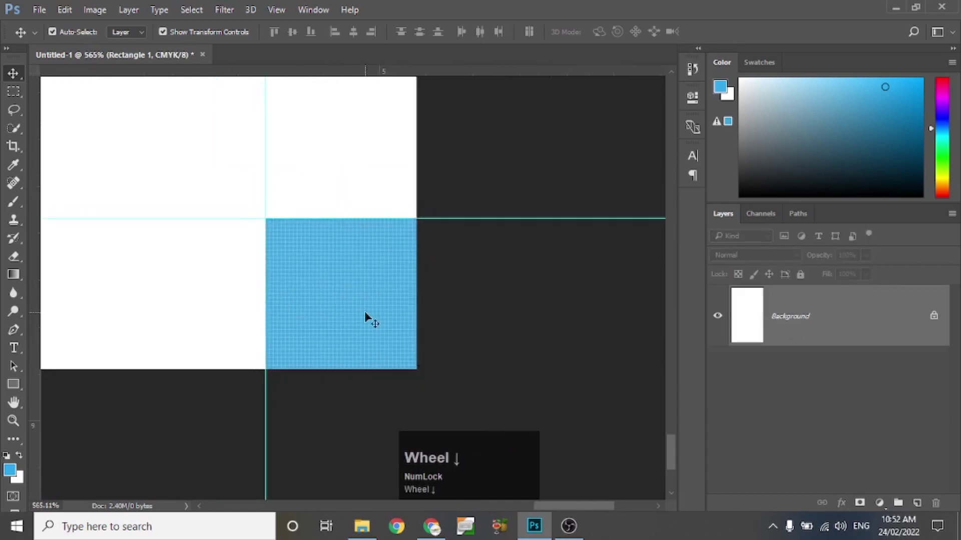
scroll("up", 3)
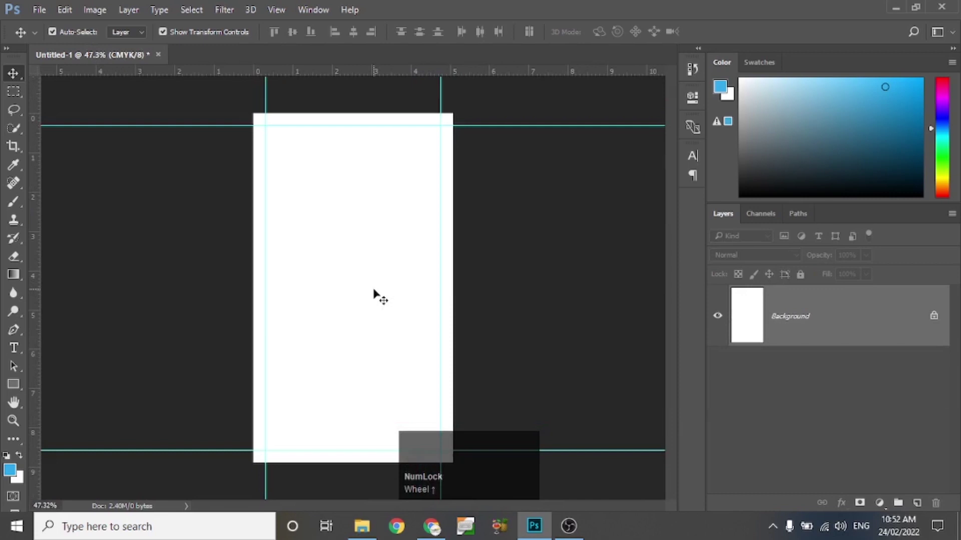
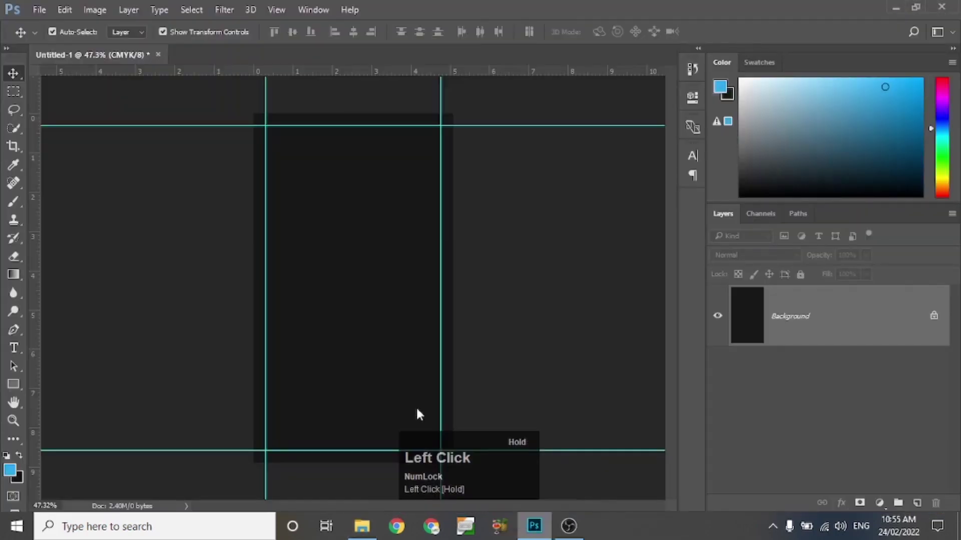
Step: Enlarge the embedded camera photo over the card's lower two-thirds and commit the transform
scroll("down", 3)
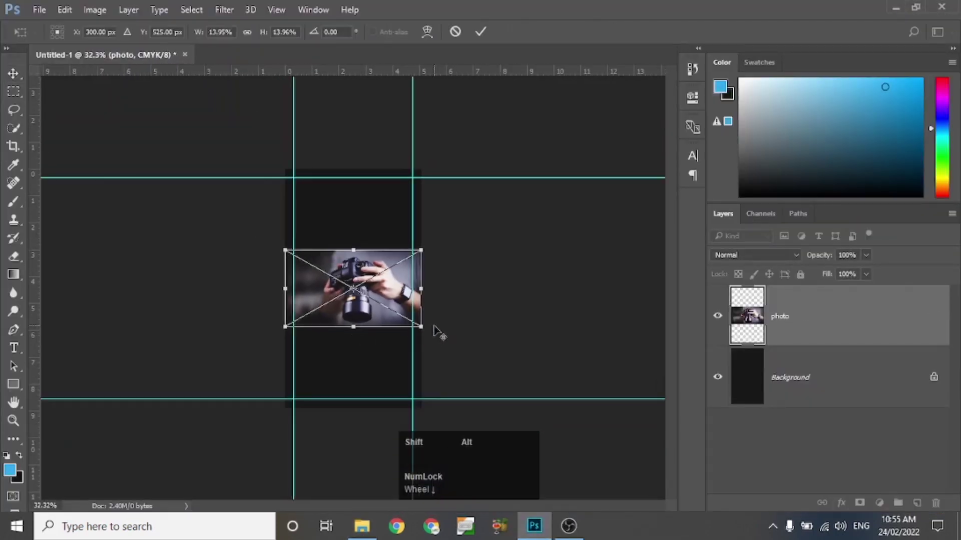
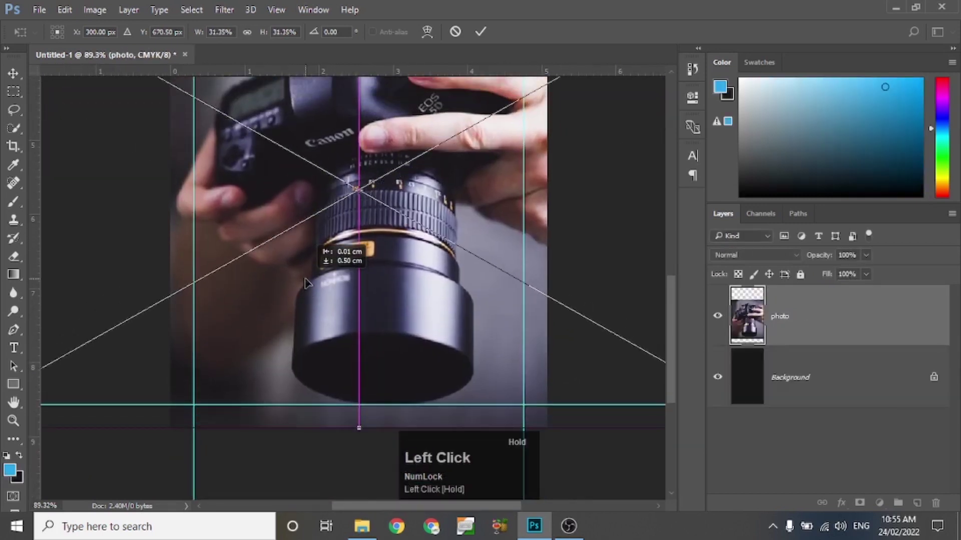
scroll("down", 3)
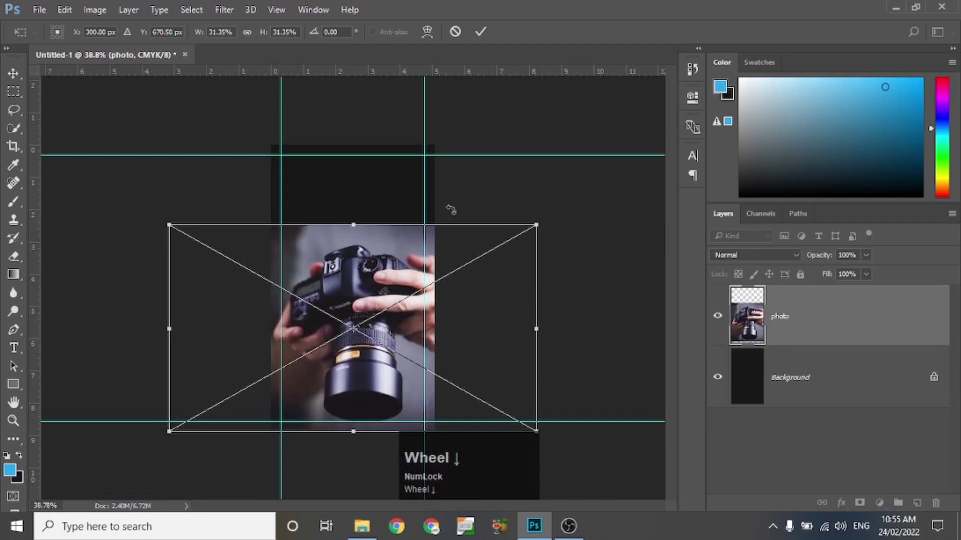
scroll("down", 3)
left_click(488, 35)
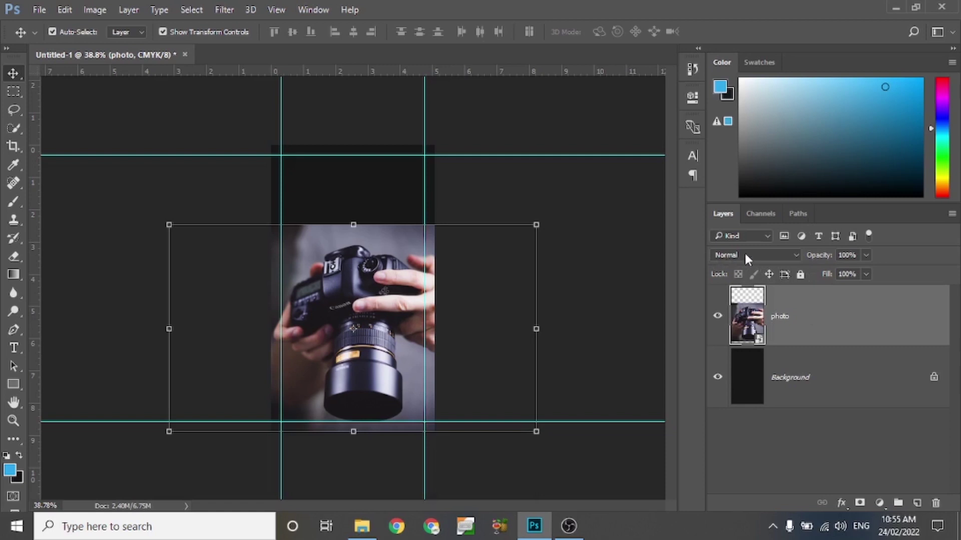
Step: Blend the photo layer in Luminosity mode and start a Gaussian Blur smart filter on it
double_click(739, 259)
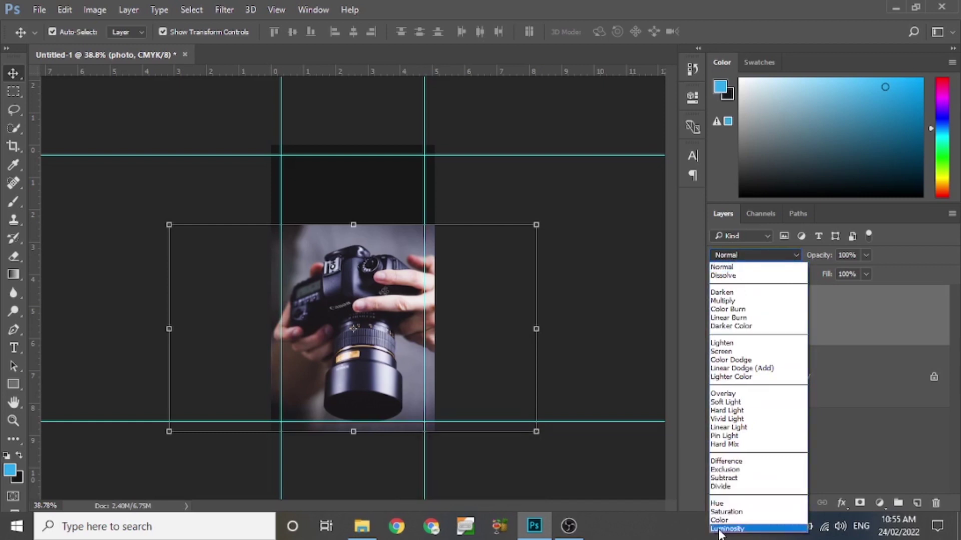
double_click(726, 531)
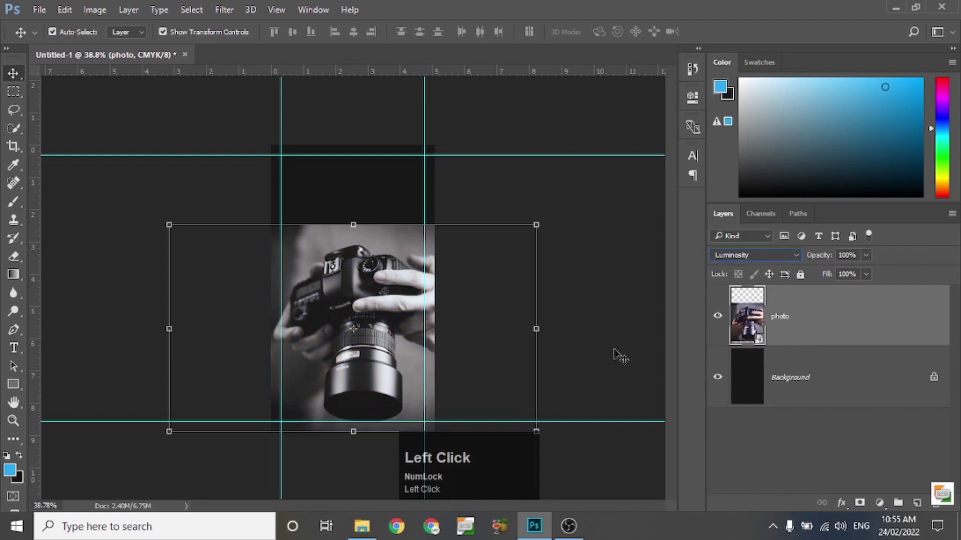
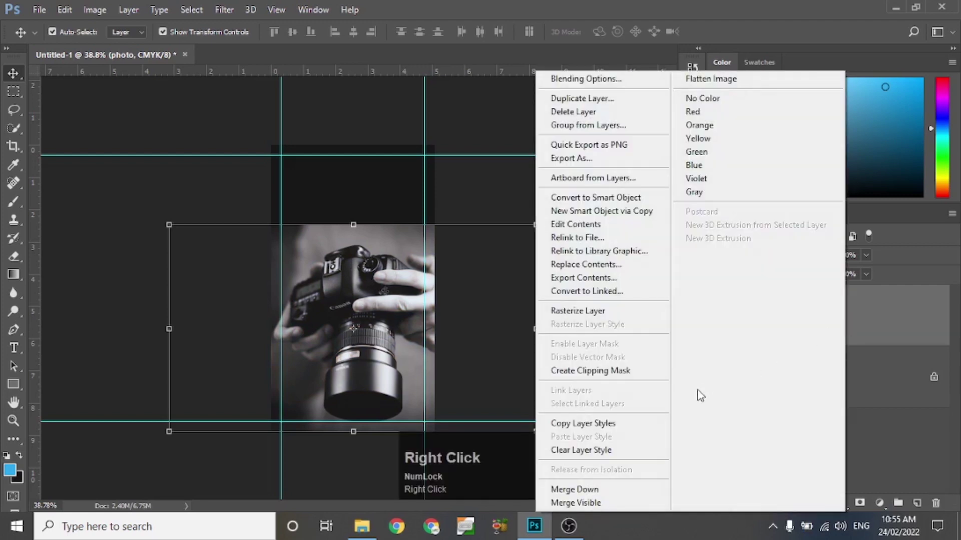
left_click(595, 205)
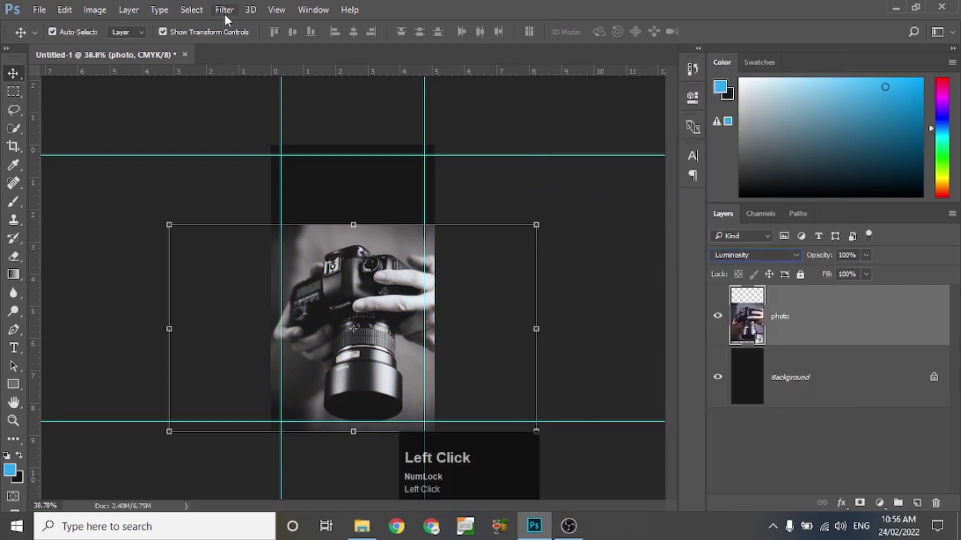
left_click(229, 14)
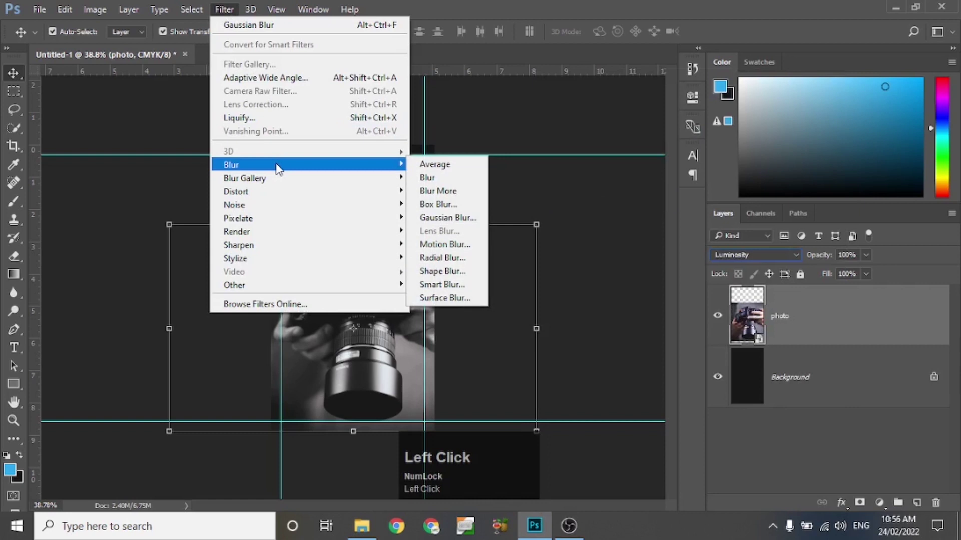
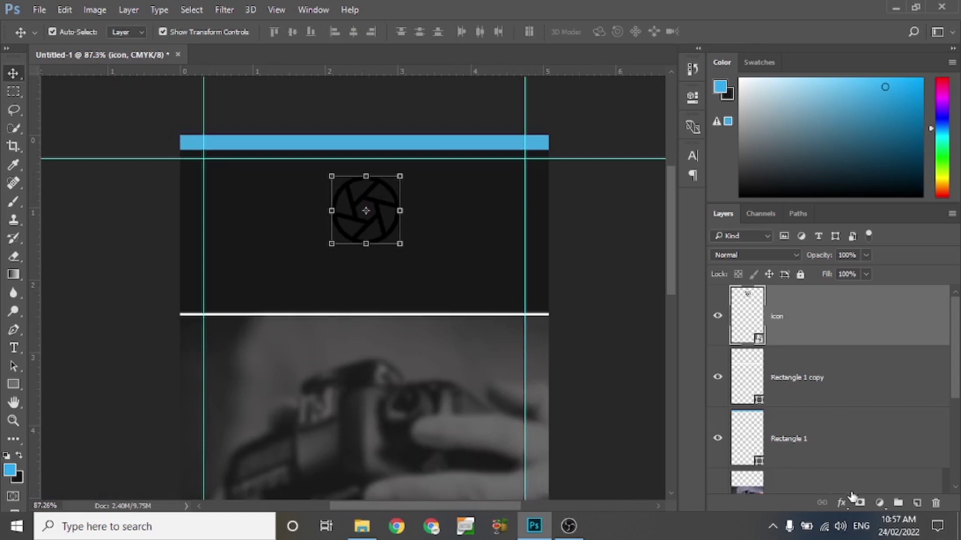
Step: Apply a Color Overlay layer effect to the aperture icon using the top bar's sampled blue
scroll("down", 3)
left_click(845, 507)
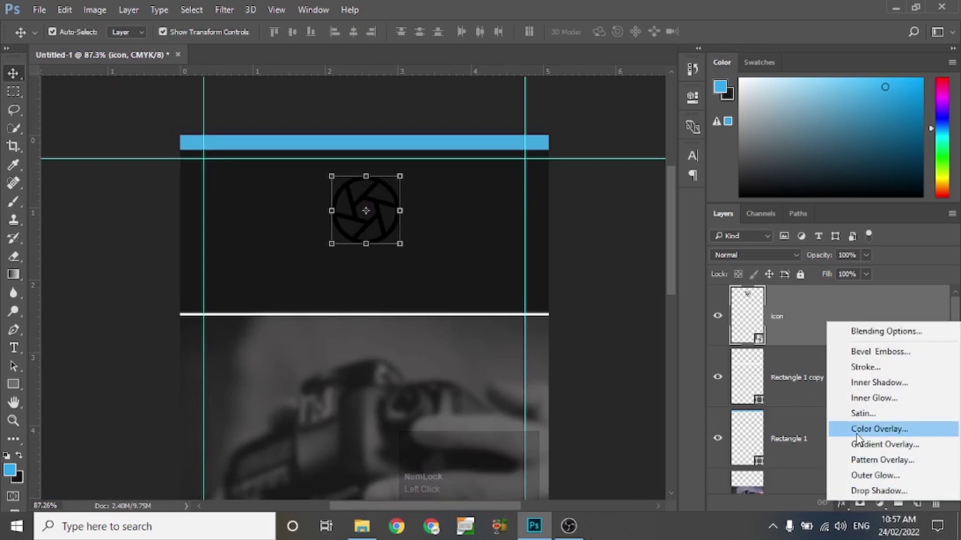
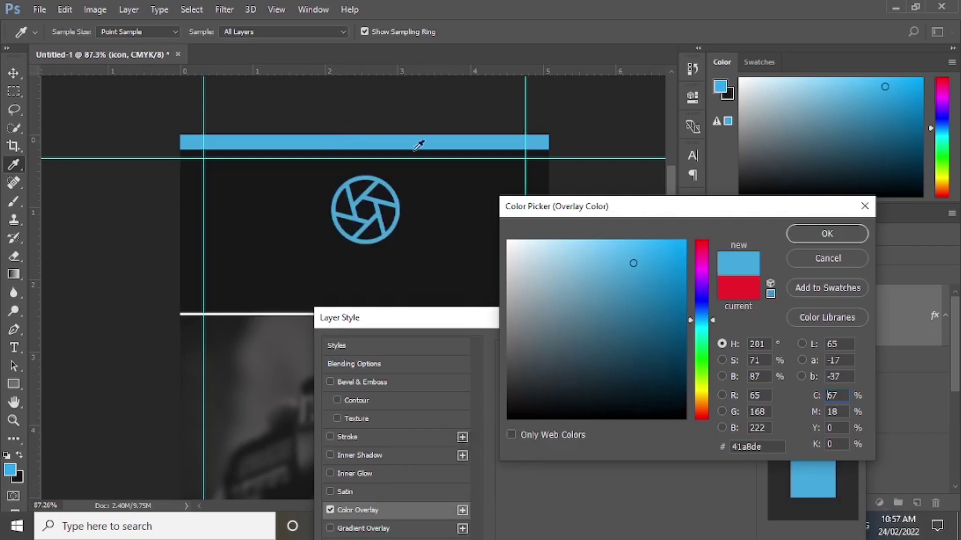
left_click(824, 234)
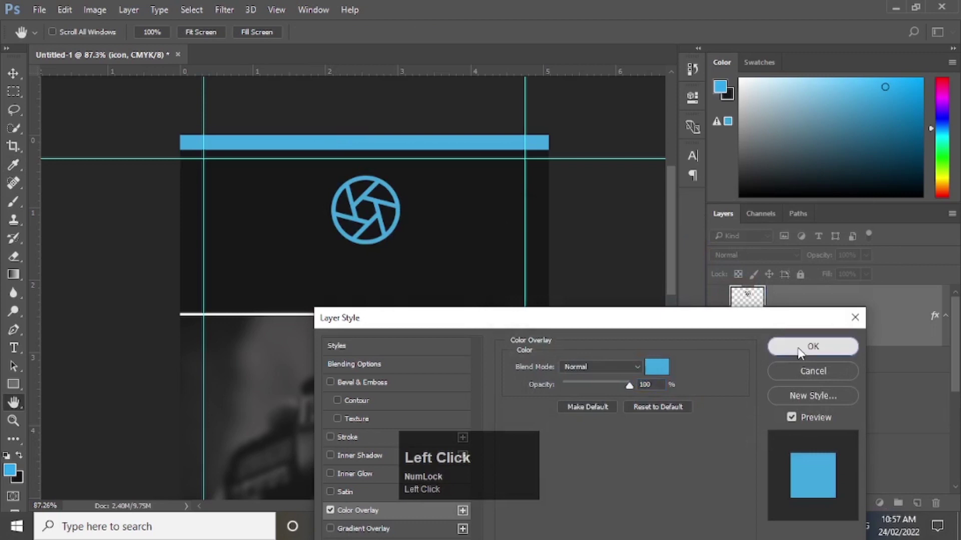
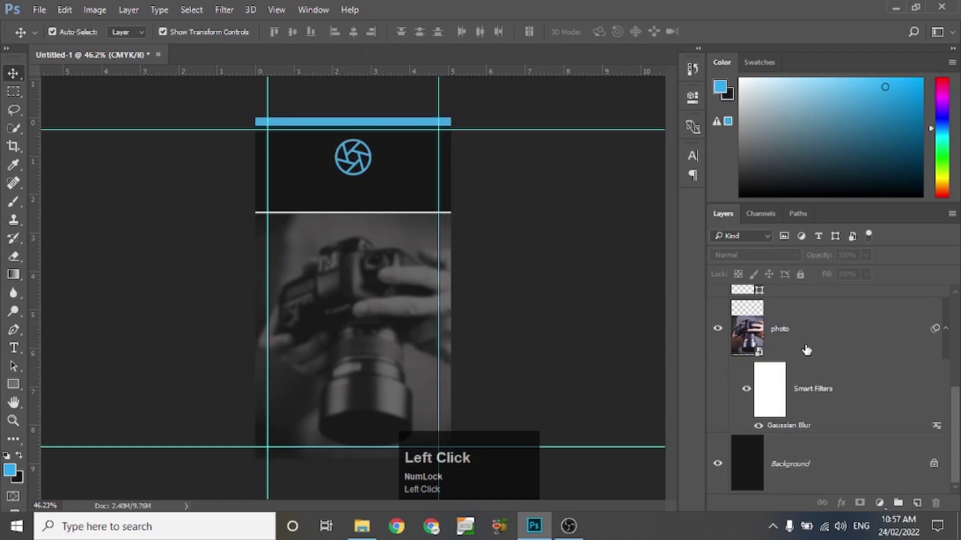
Step: Select the photo and both rectangle layers and group them with Ctrl+G
scroll("up", 3)
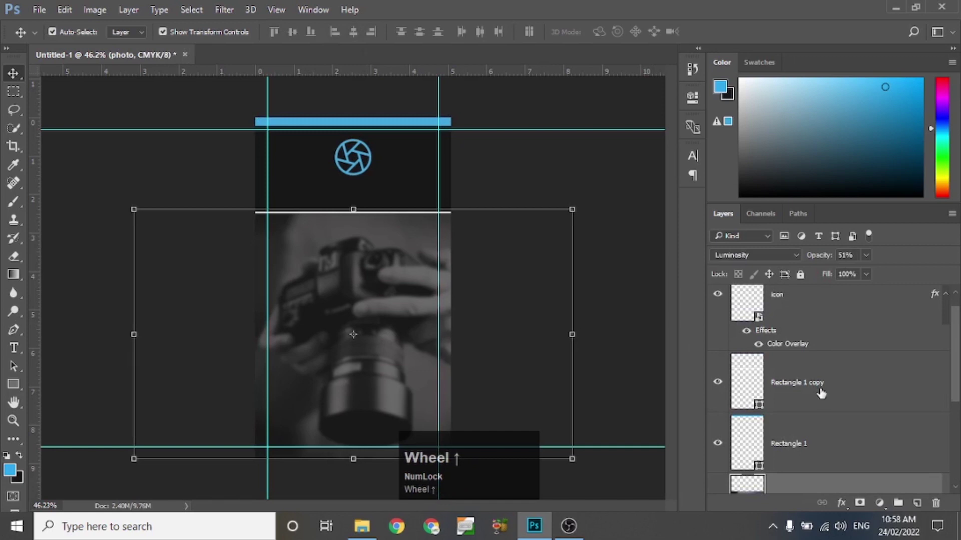
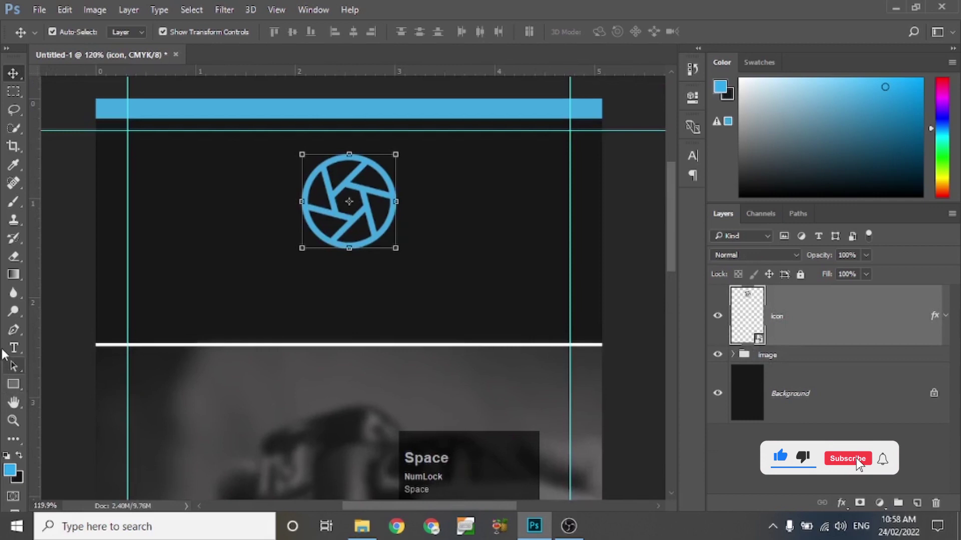
Step: Add white 'Photographer' text in Roboto Bold beneath the icon, enlarged to about 12.7 pt
left_click(11, 352)
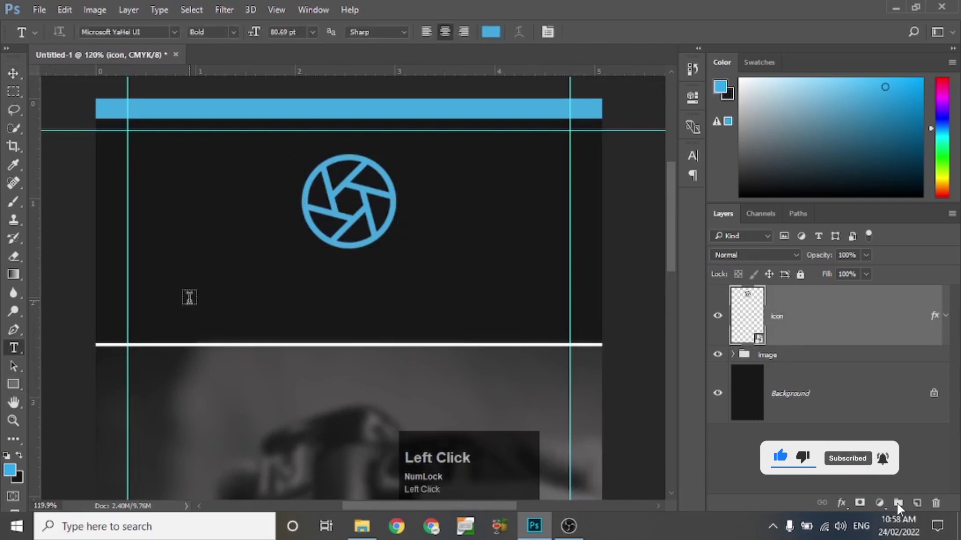
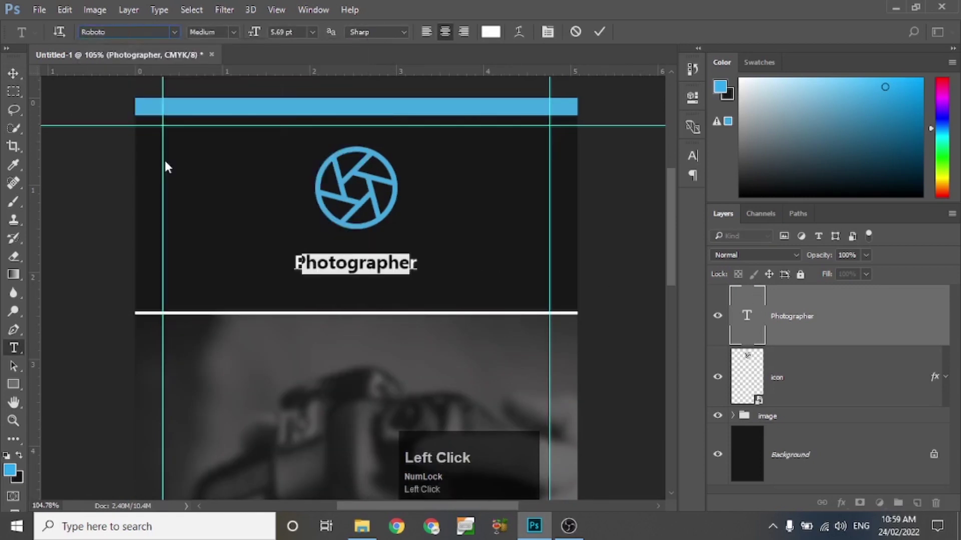
left_click_drag(242, 33, 606, 35)
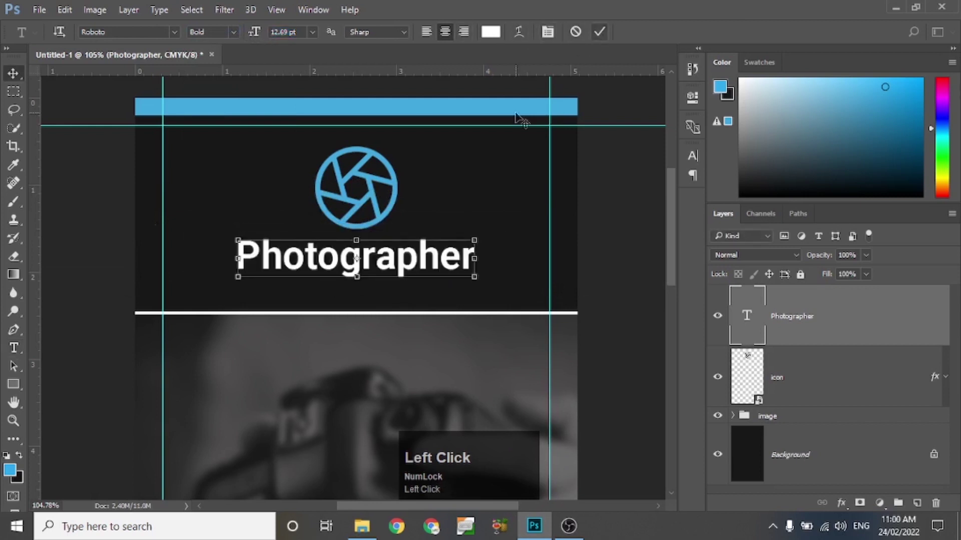
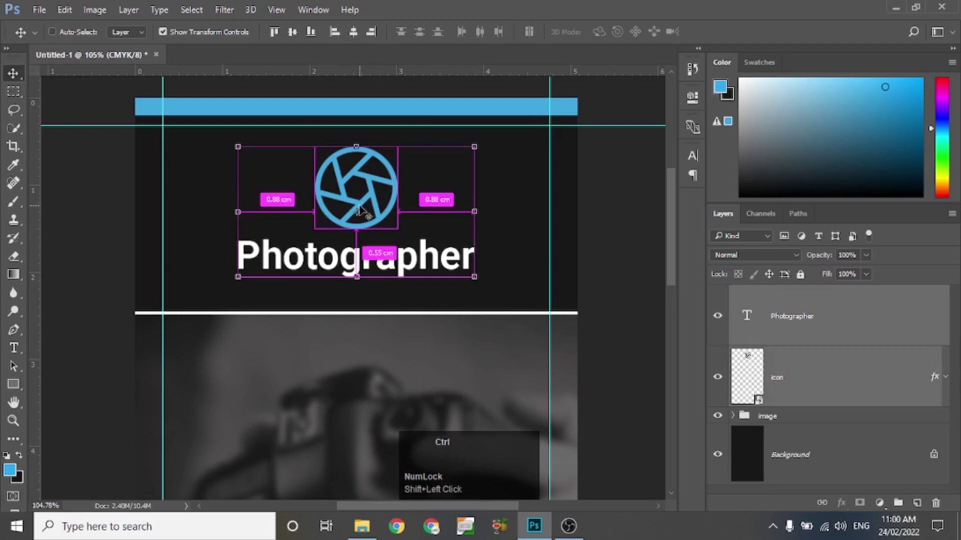
Step: Group the icon and Photographer text with Ctrl+G and rename the group 'Logo'
key("ctrl+g")
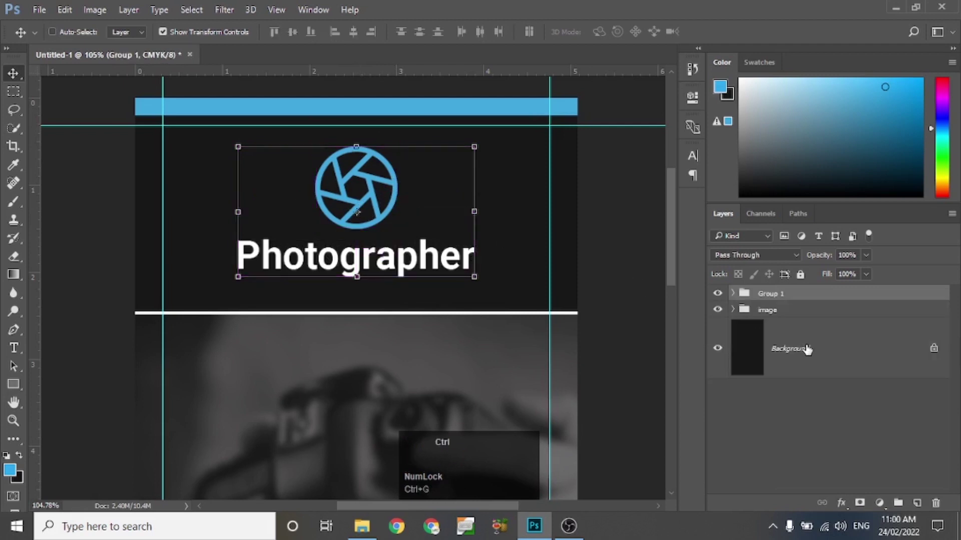
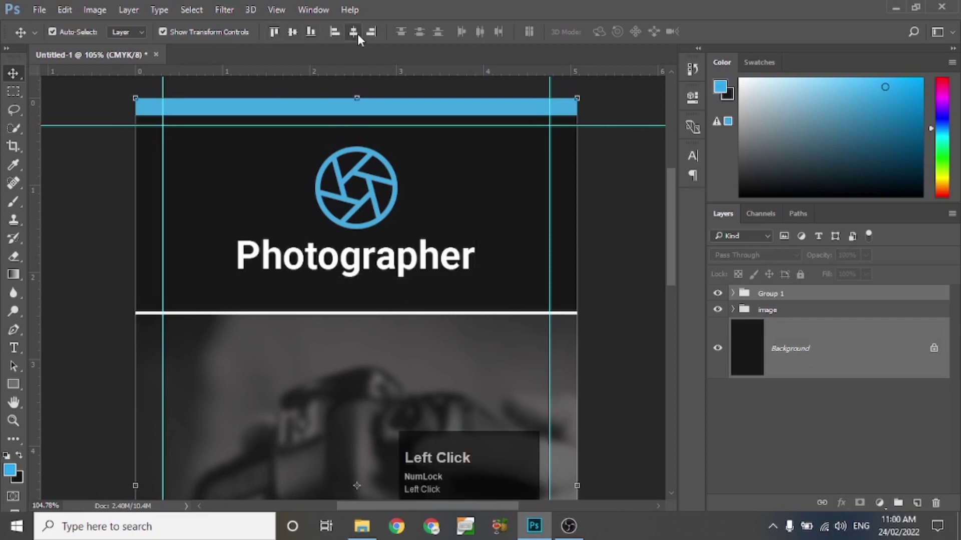
scroll("down", 3)
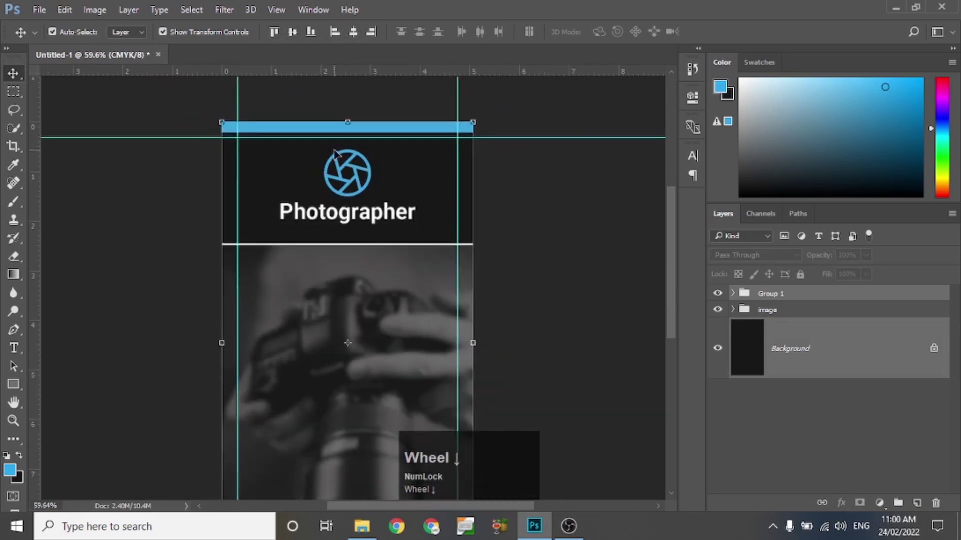
left_click(573, 247)
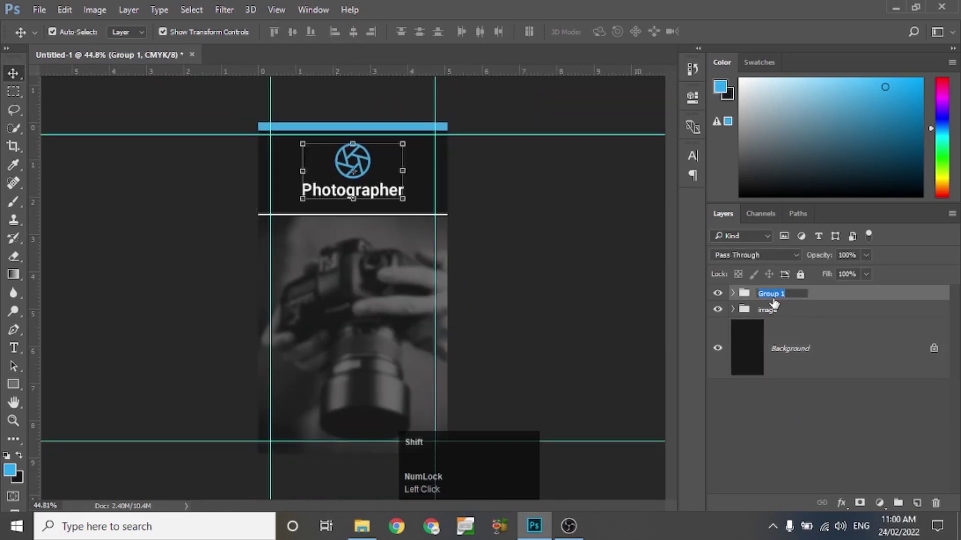
key("Return")
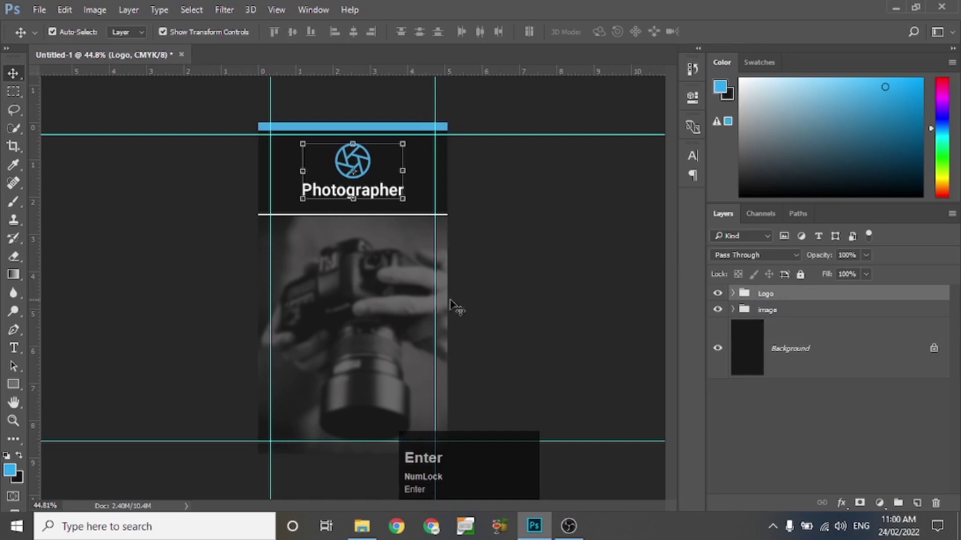
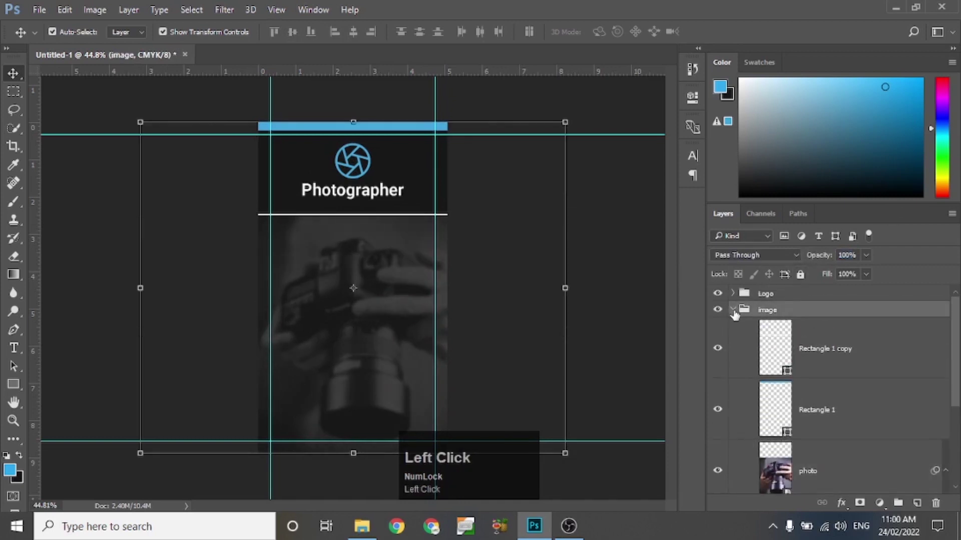
scroll("up", 3)
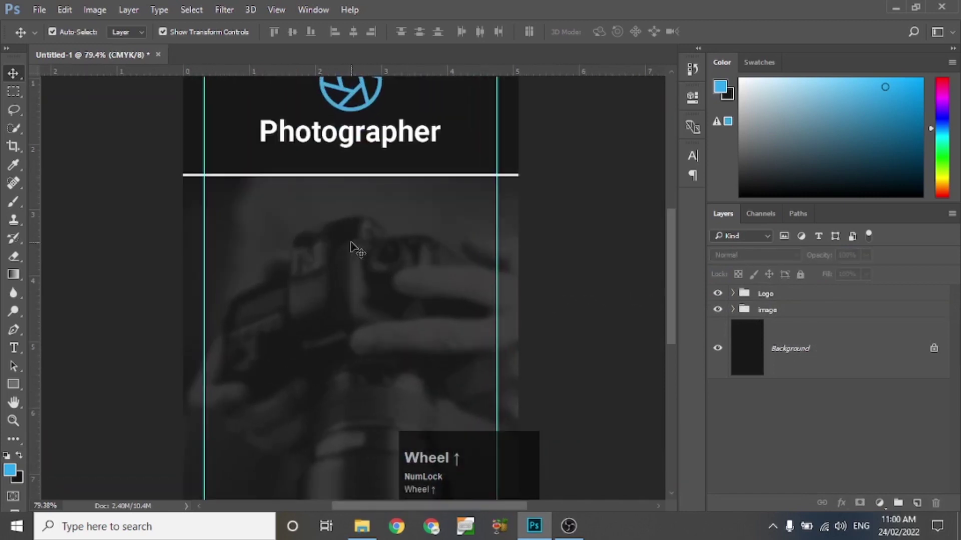
Step: Draw a short blue bar below the divider, copy it to the right edge, and duplicate the Photographer layer
left_click_drag(23, 386, 658, 94)
key("v")
scroll("up", 3)
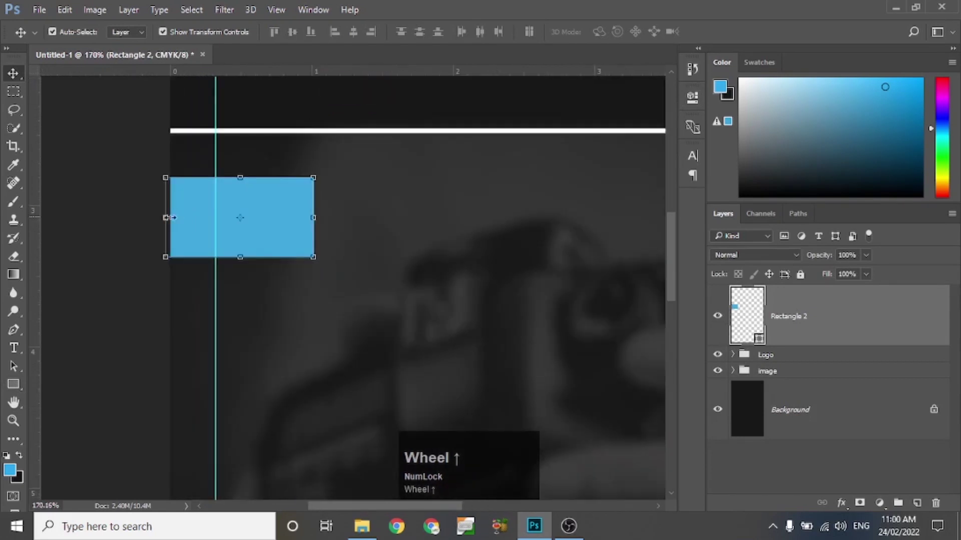
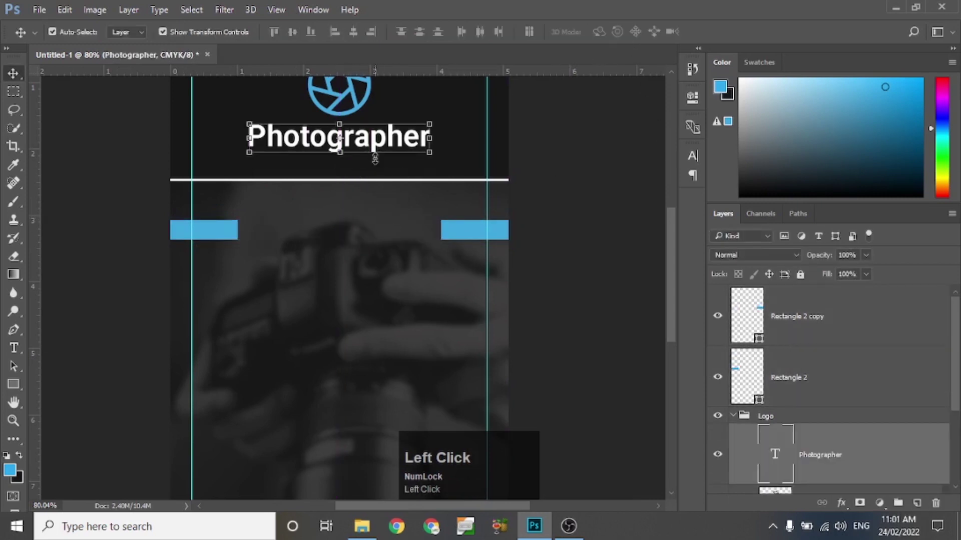
key("ctrl+j")
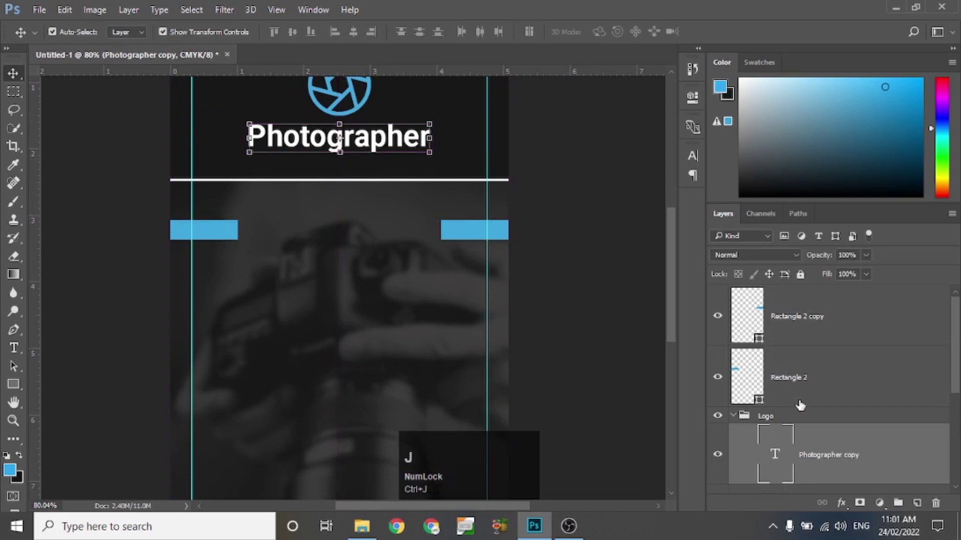
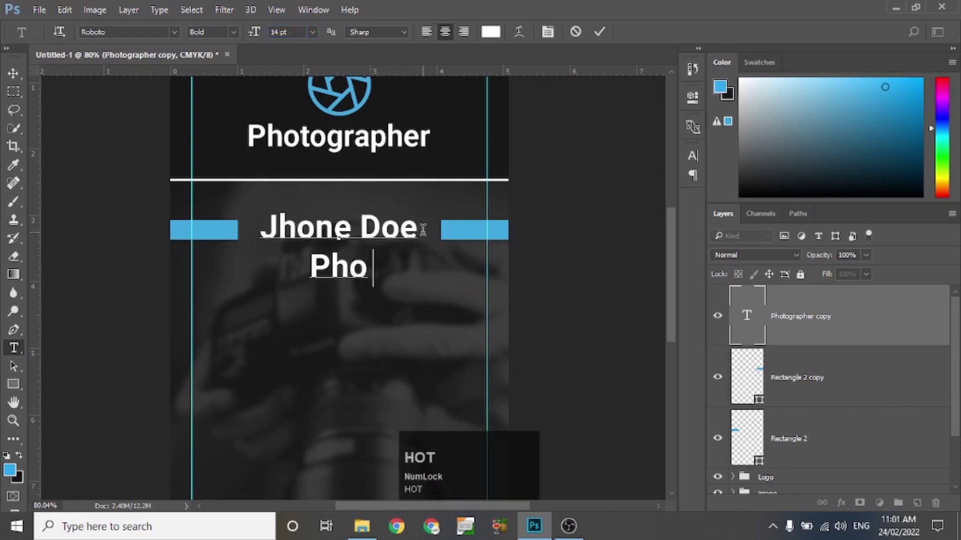
Step: Retype the copied text as the name with a smaller blue Photographer line beneath it
type("OTOGR")
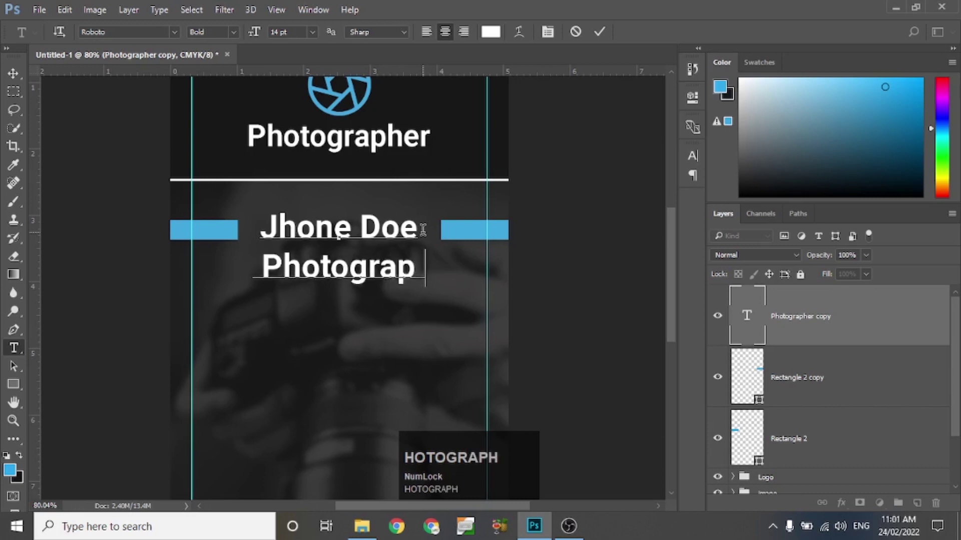
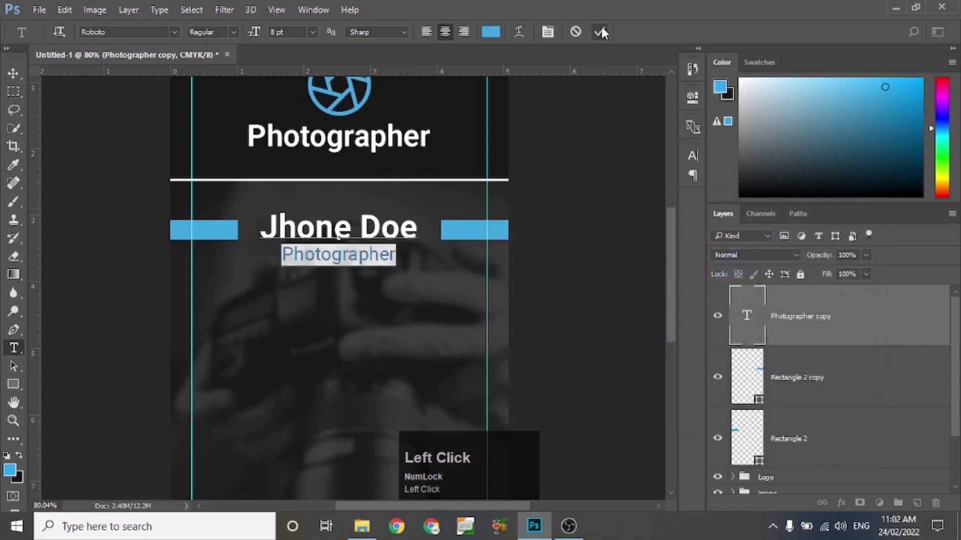
scroll("down", 3)
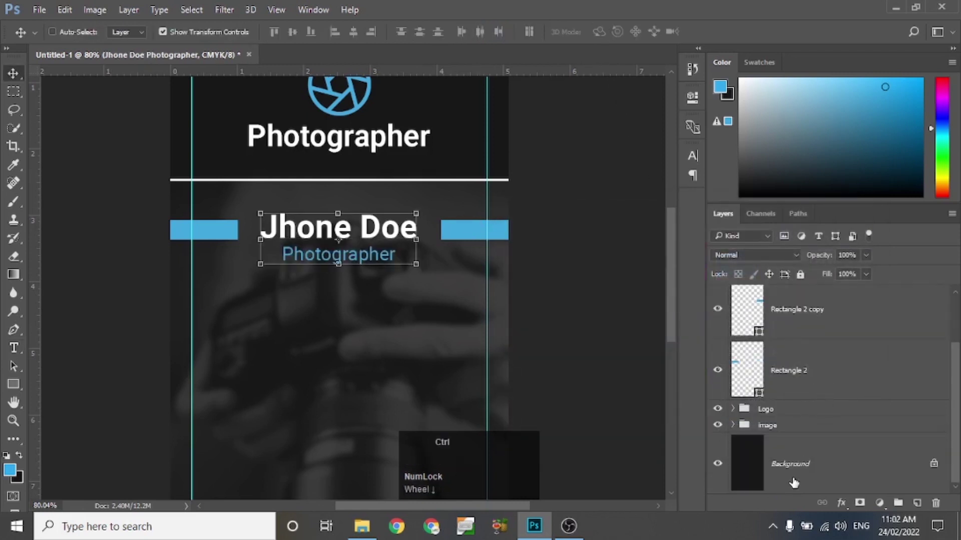
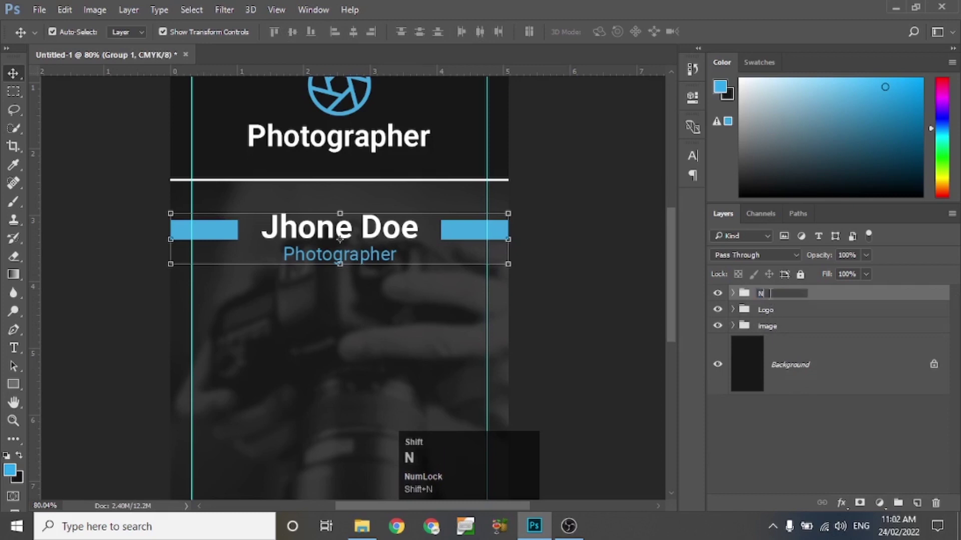
Step: Rename the new layer group to Name and deselect it
type("am")
key("Return")
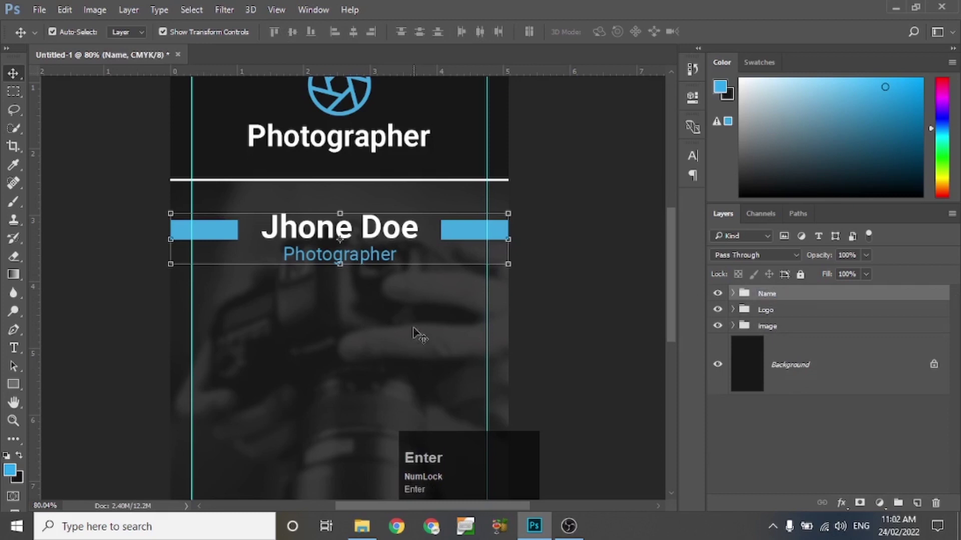
scroll("down", 3)
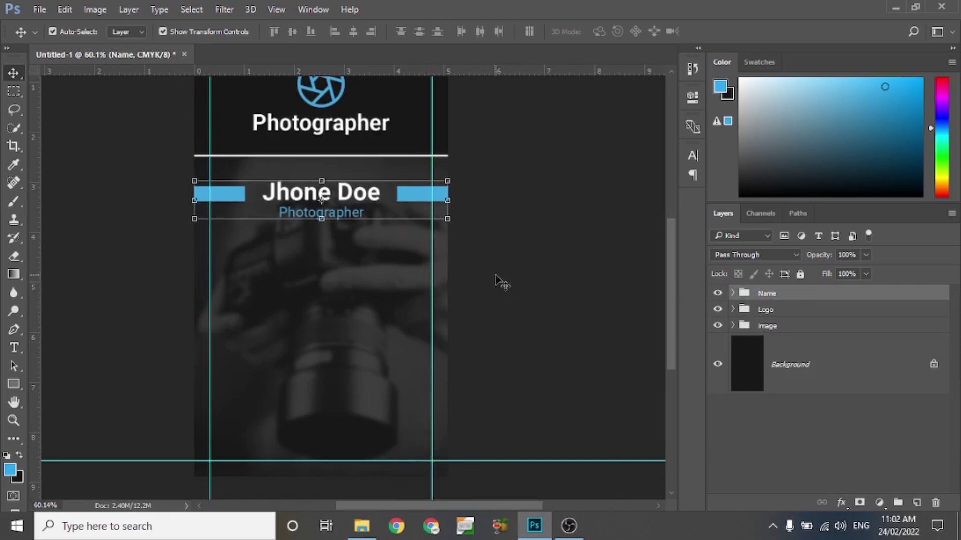
left_click(487, 296)
Step: Switch to Illustrator and bring up the contact icons document
scroll("down", 3)
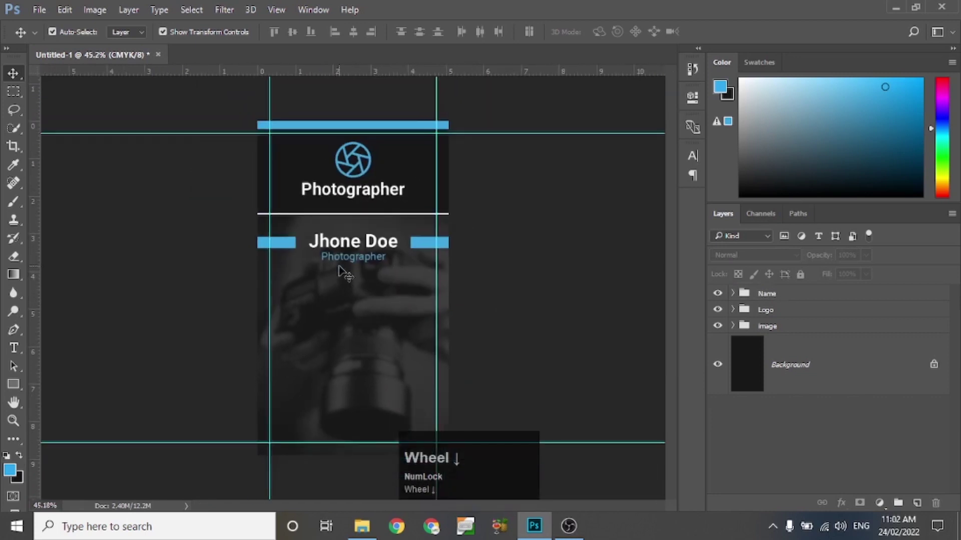
left_click(479, 278)
left_click(568, 524)
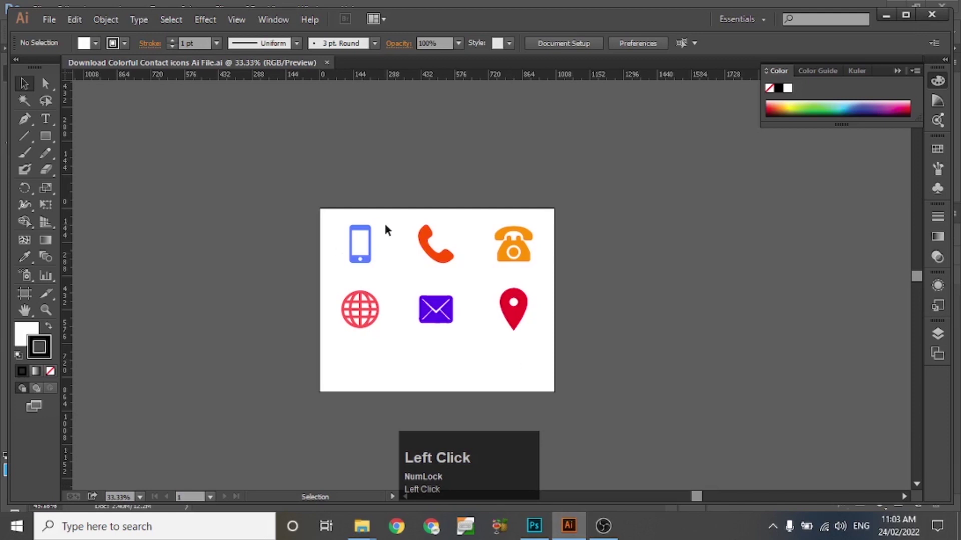
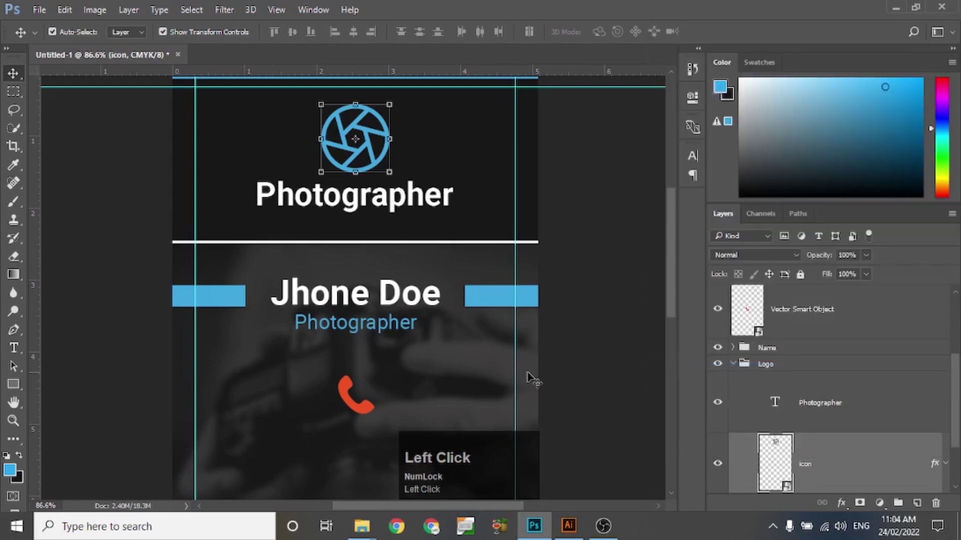
scroll("down", 3)
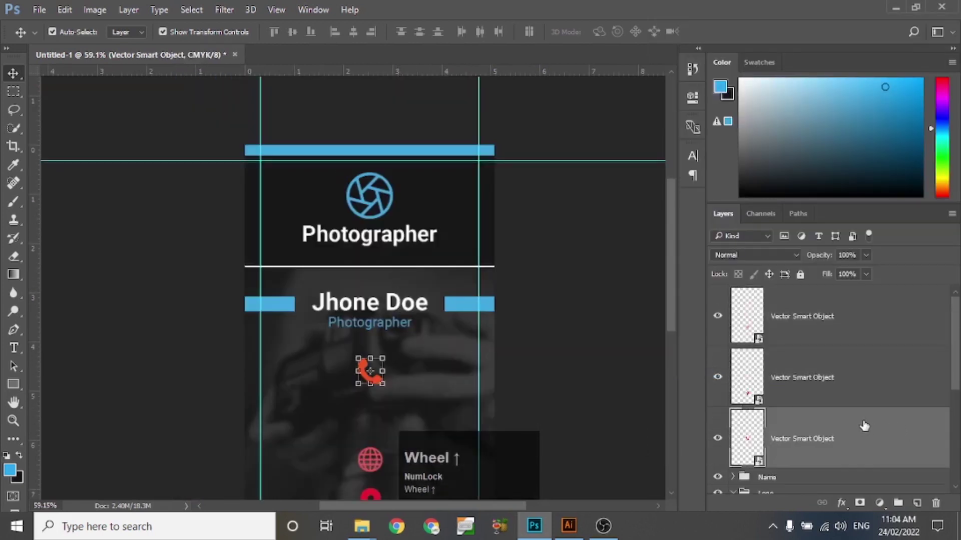
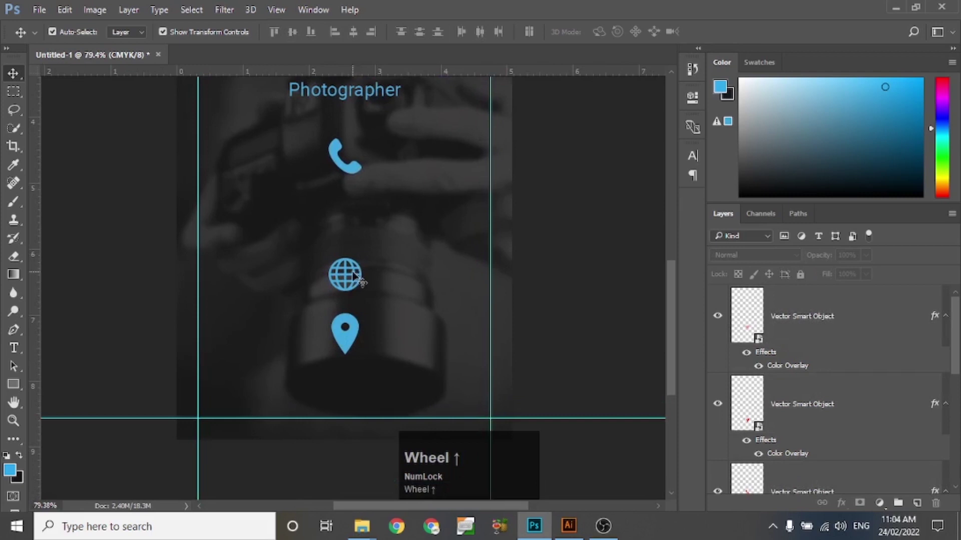
left_click(13, 349)
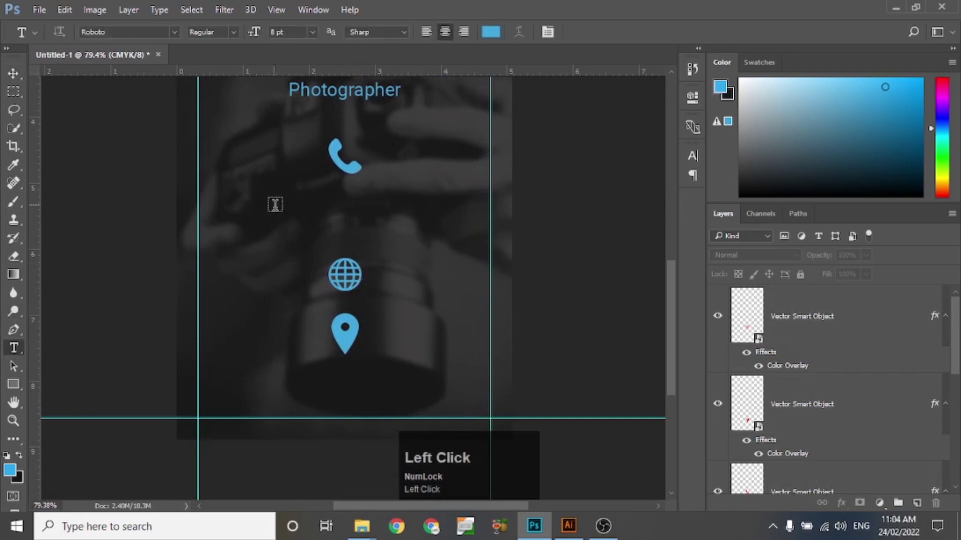
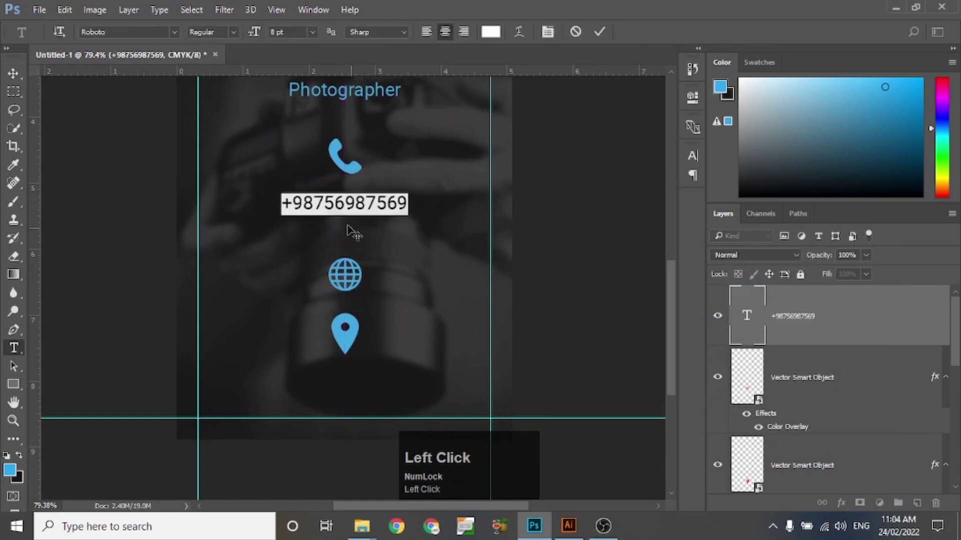
key("space")
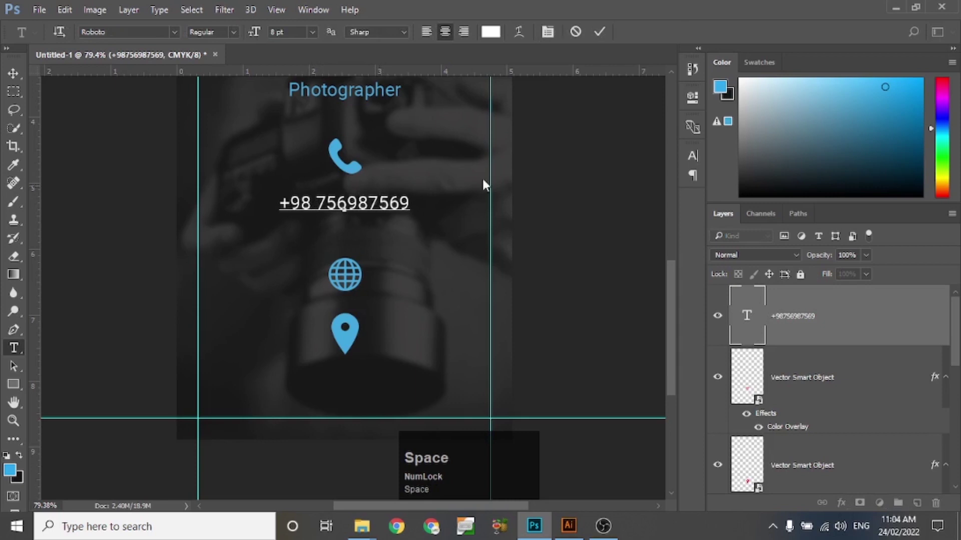
left_click(601, 37)
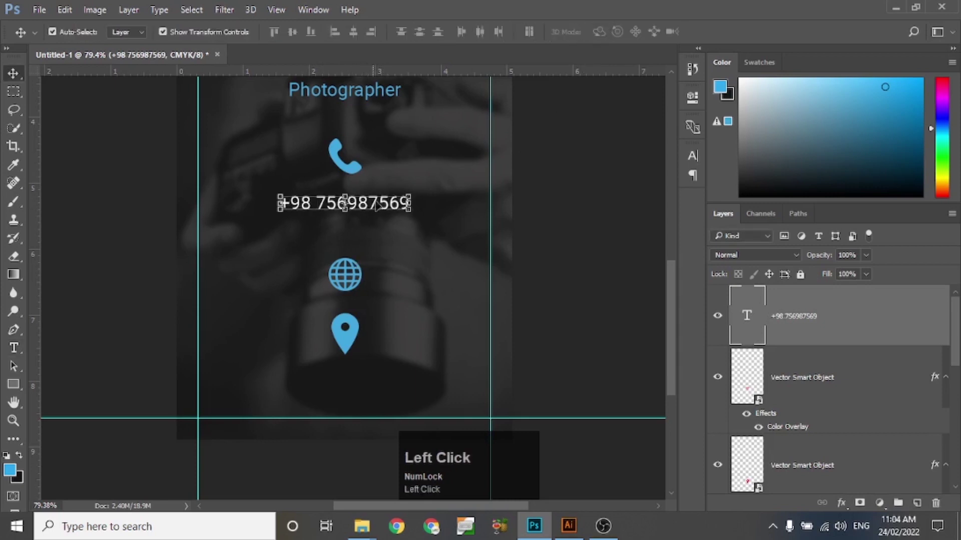
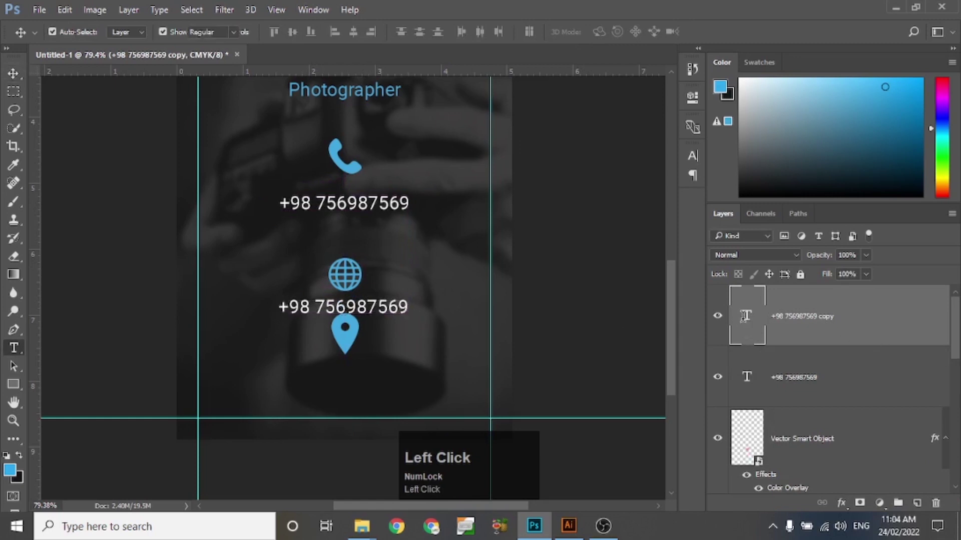
type("p")
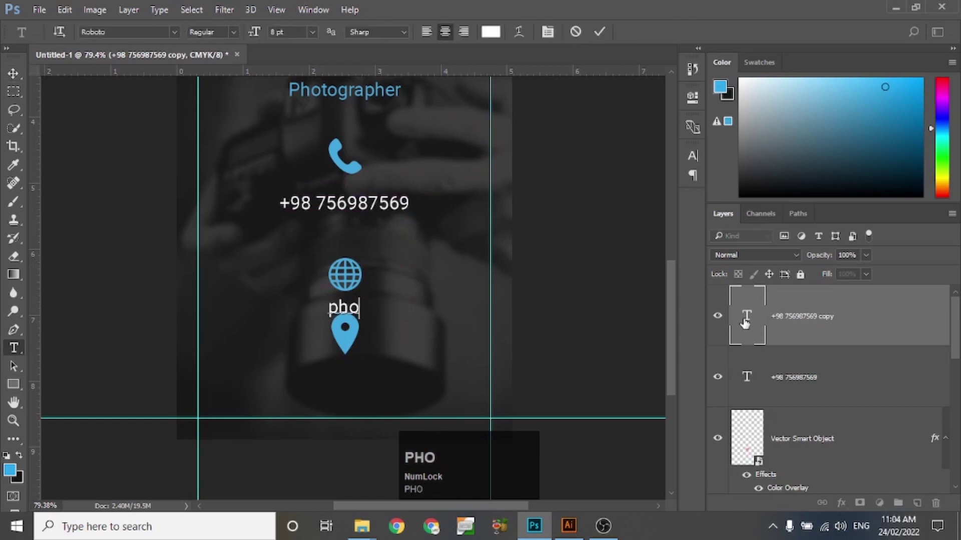
type("HOTOGRAPHER")
key("space")
type(".")
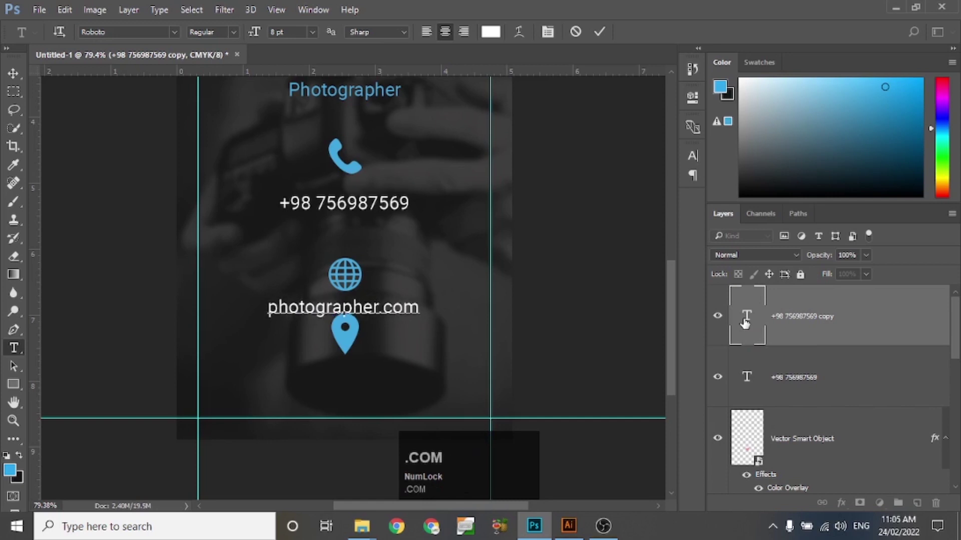
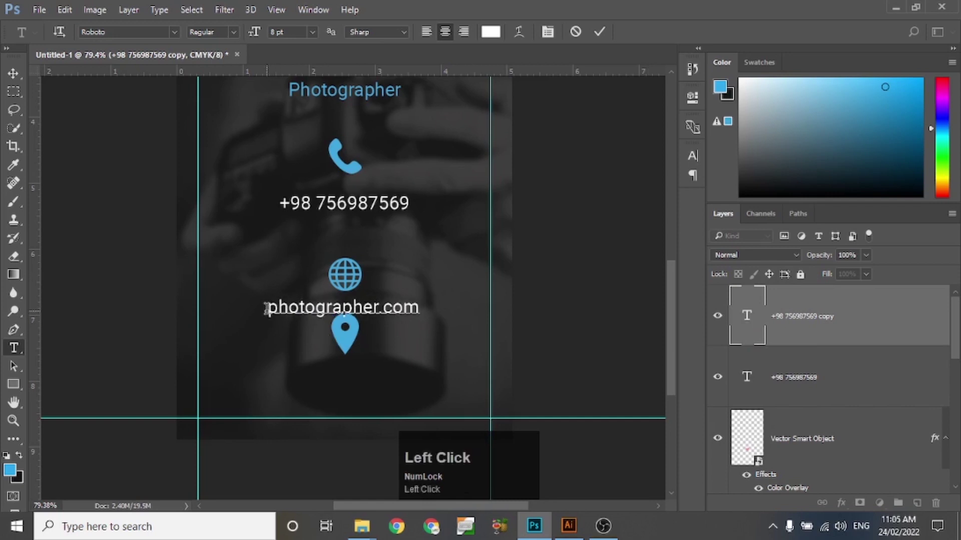
type("www")
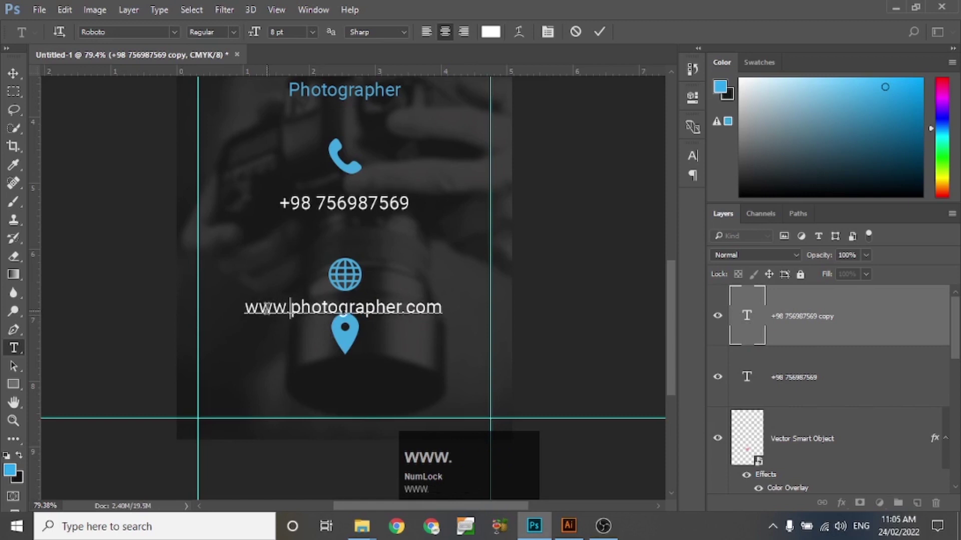
type(".")
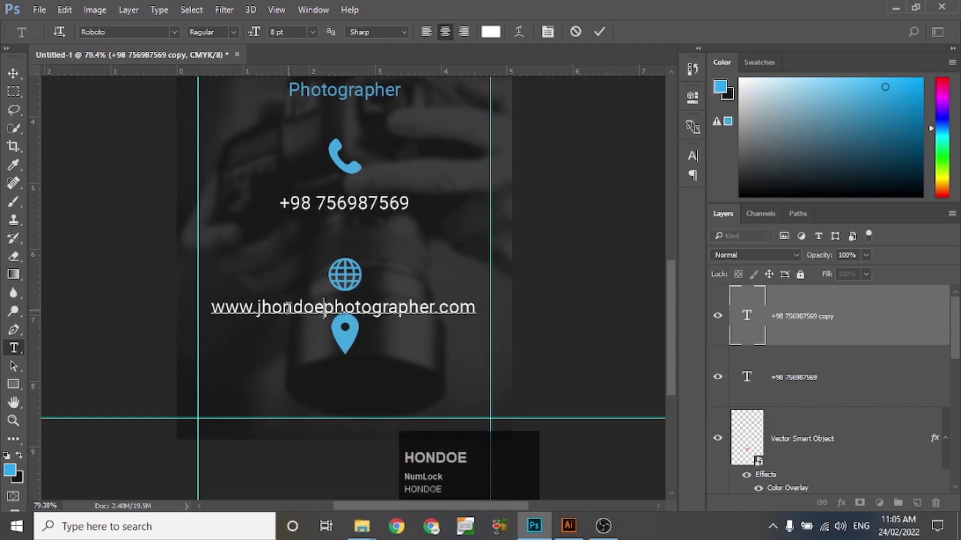
type("ONDOE")
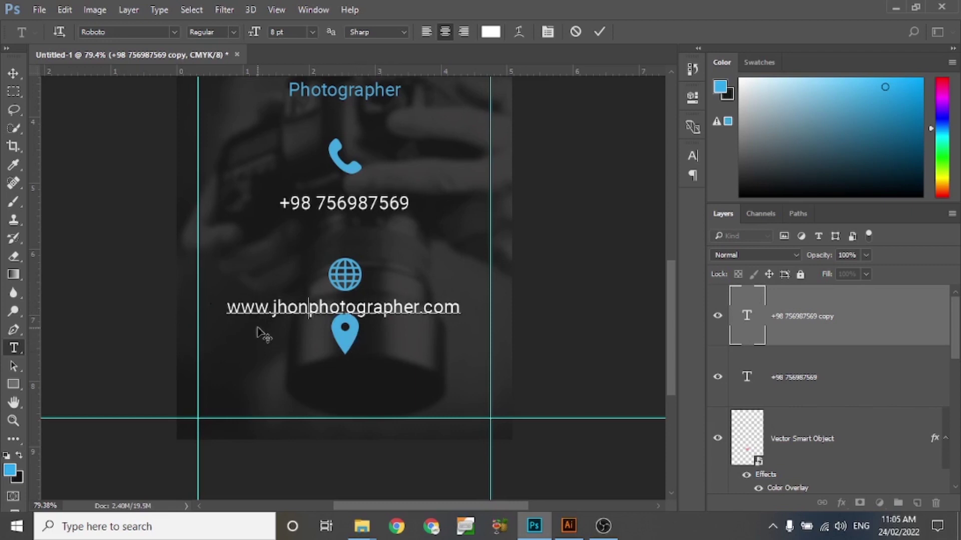
left_click(603, 35)
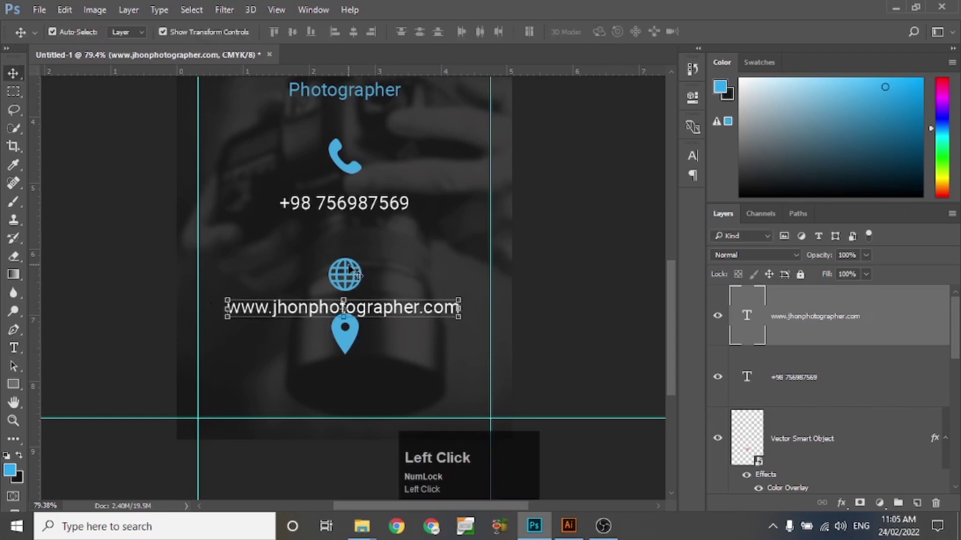
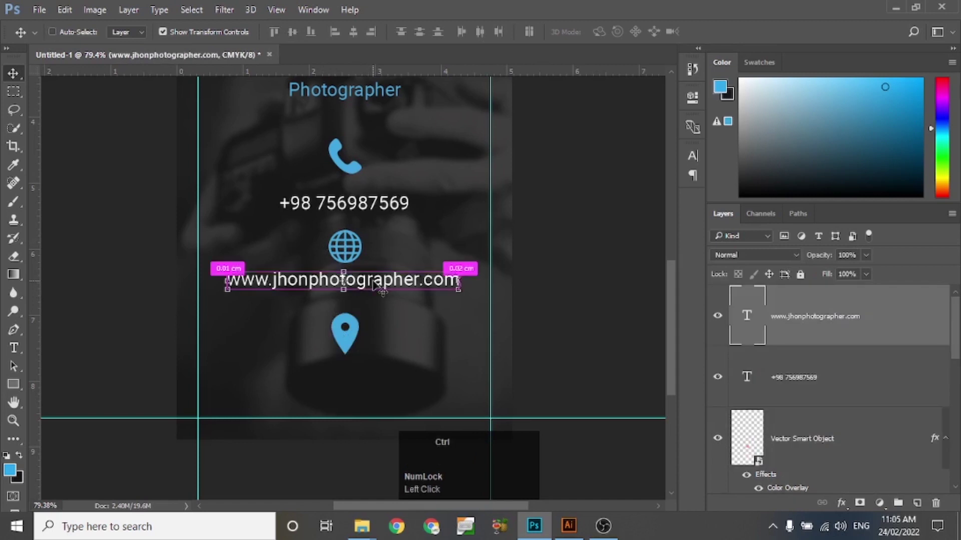
Step: Duplicate the website line, nudge it below the location icon and select its text
key("ctrl+j")
key("shift+Down")
key("Down")
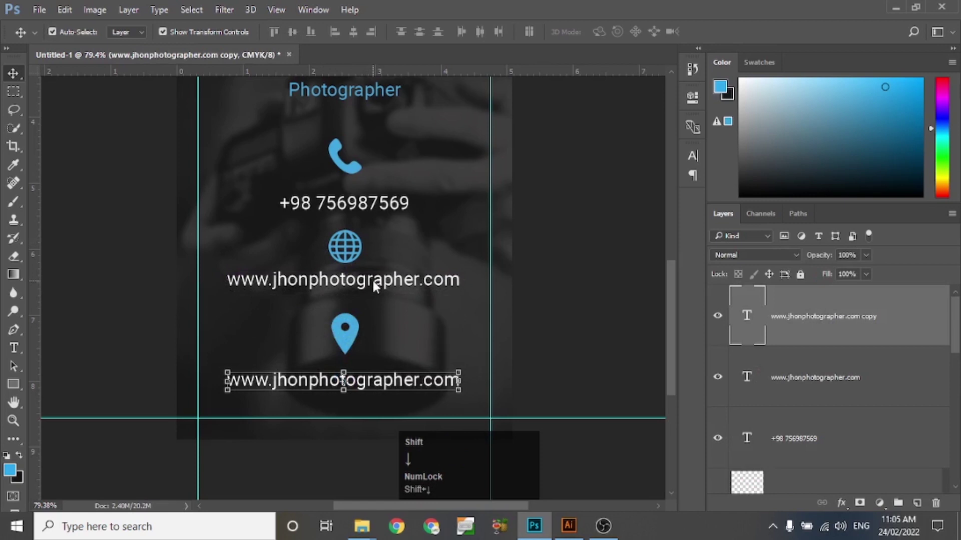
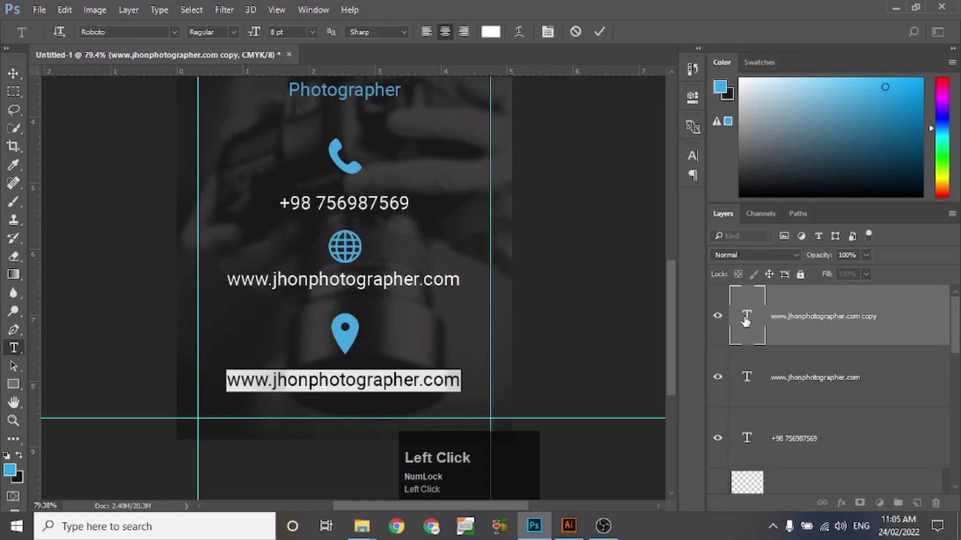
key("shift+s")
Step: Replace the text with the address Street Abc Home Town xyz and commit it
key("t")
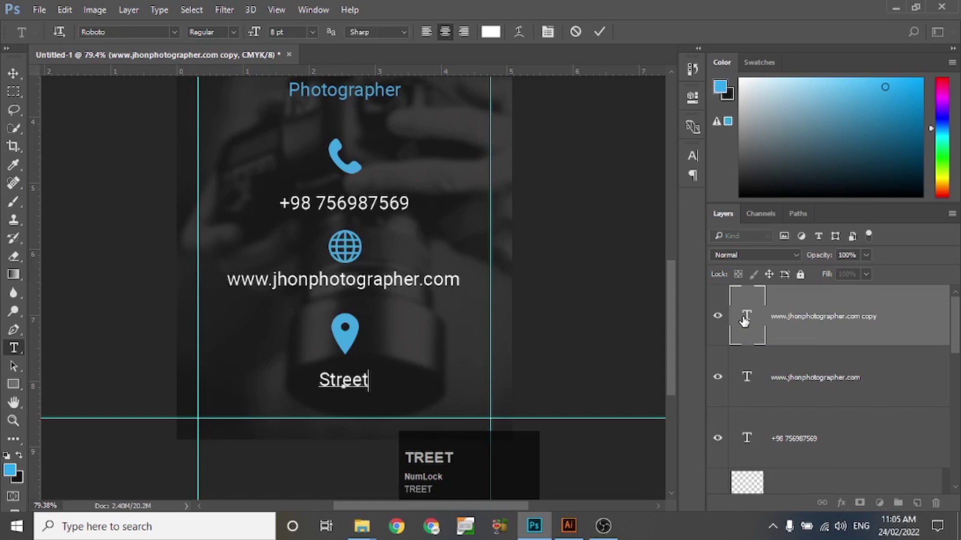
key("space")
key("shift+a")
key("b")
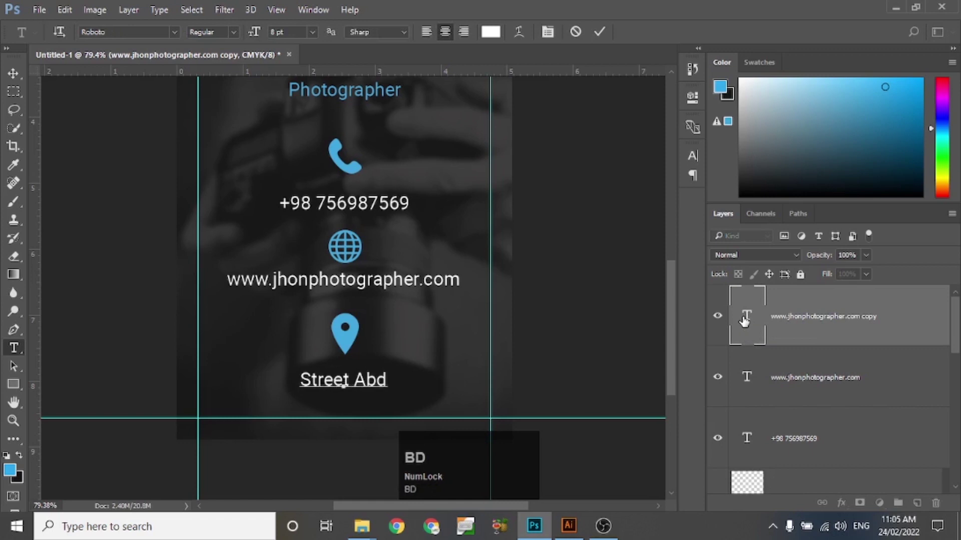
key("space")
type("ome")
key("space")
type("ow")
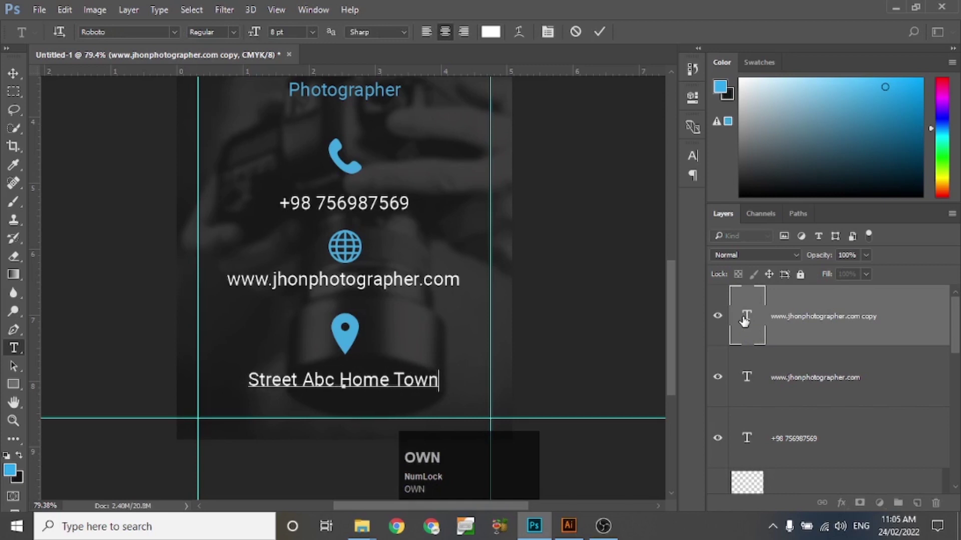
key("space")
type("x")
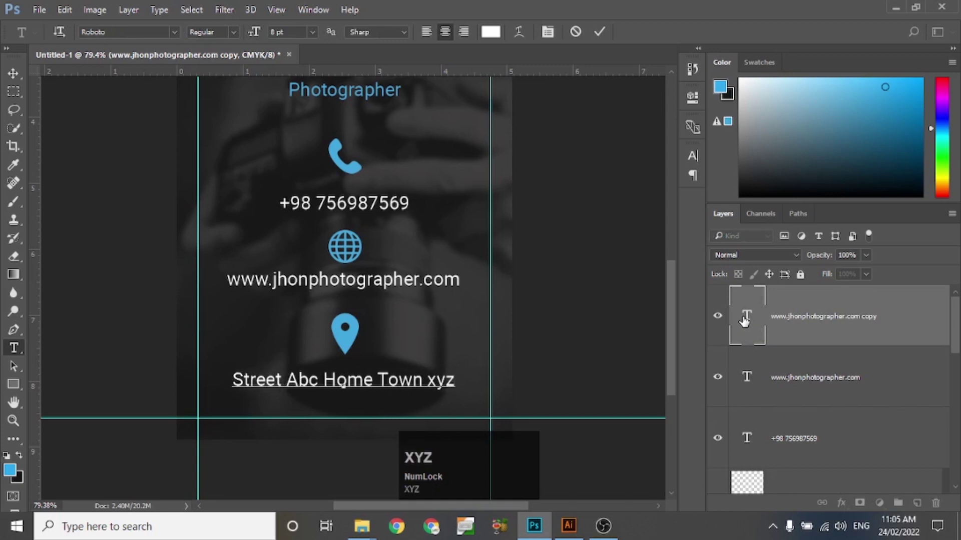
left_click(603, 37)
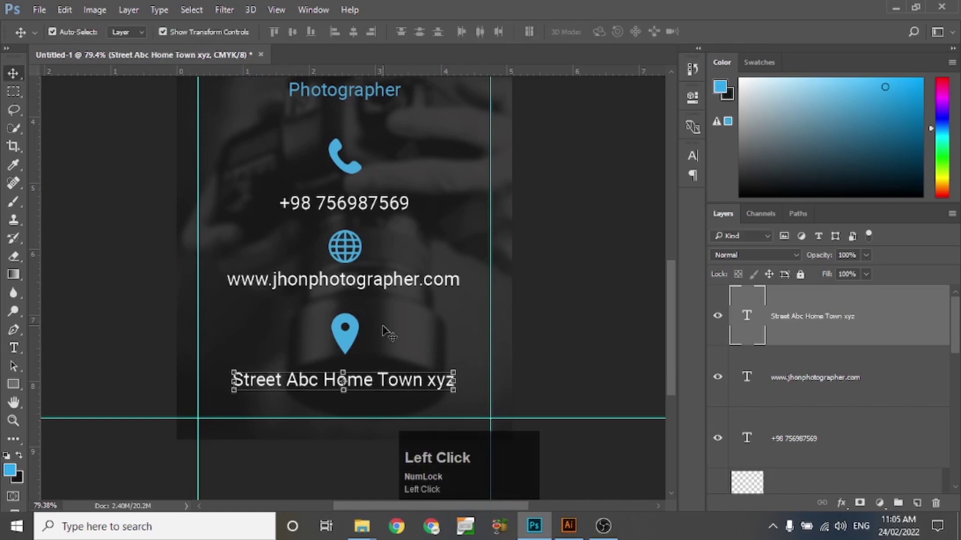
Step: Distribute the contact icons and text lines evenly by vertical centers
left_click(356, 354)
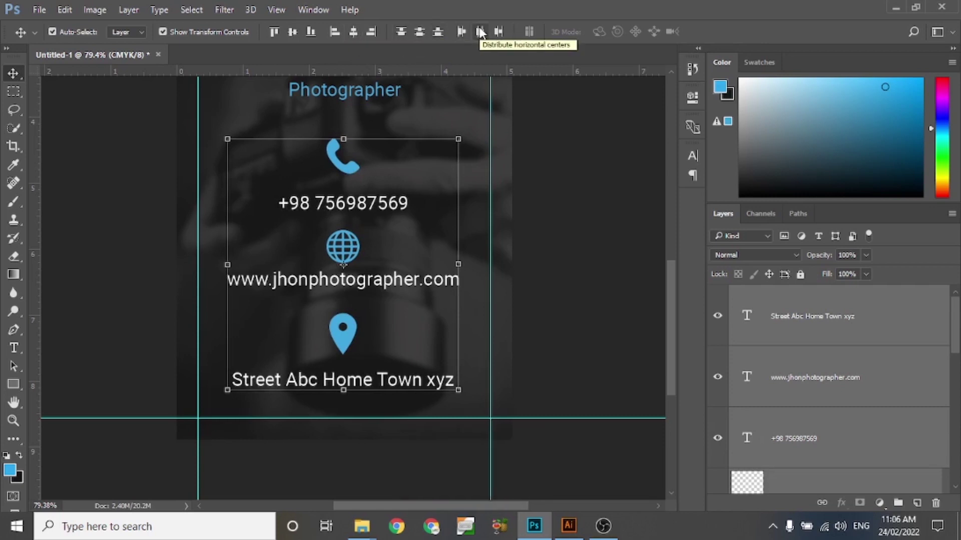
left_click(427, 35)
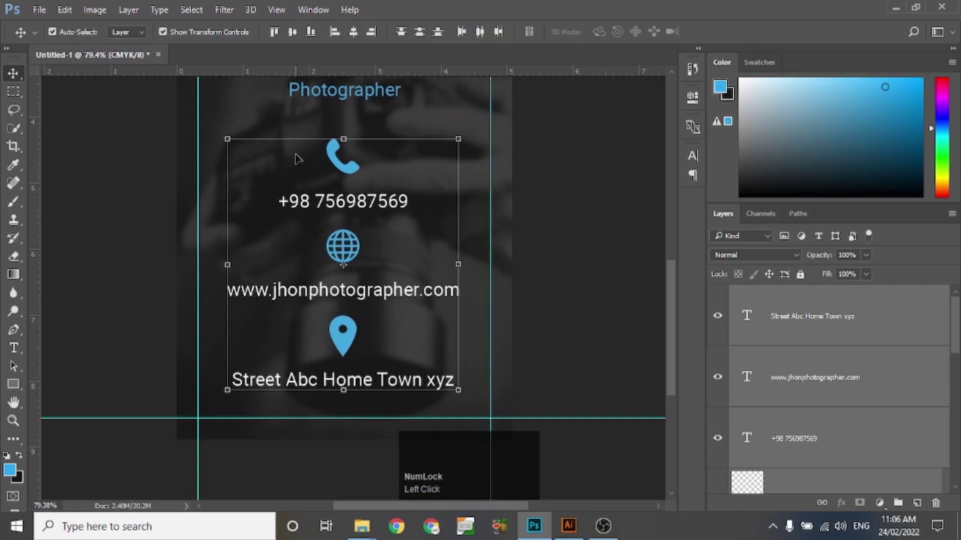
scroll("up", 3)
scroll("up", 3)
scroll("down", 3)
scroll("up", 3)
scroll("down", 3)
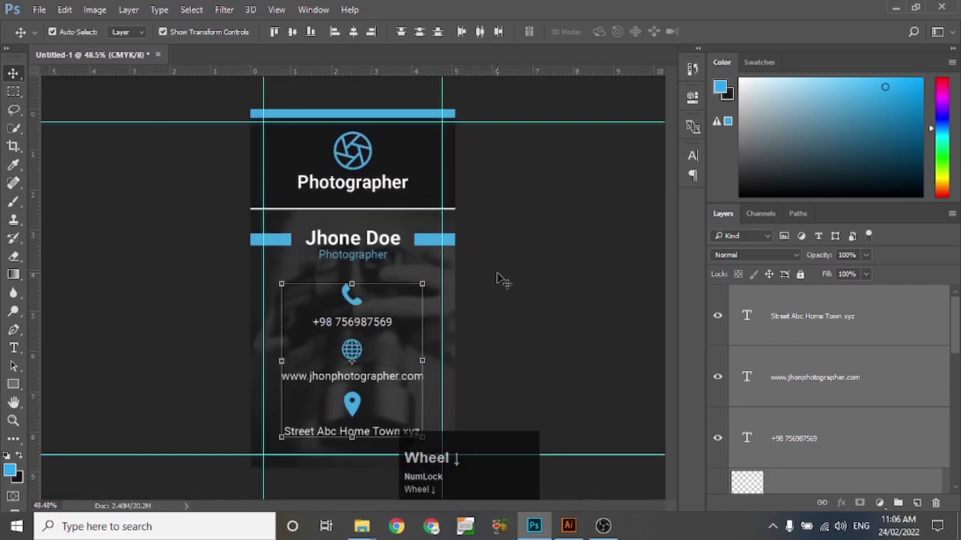
Step: Group the selected contact layers with Ctrl+G and rename the group contact
key("ctrl+g")
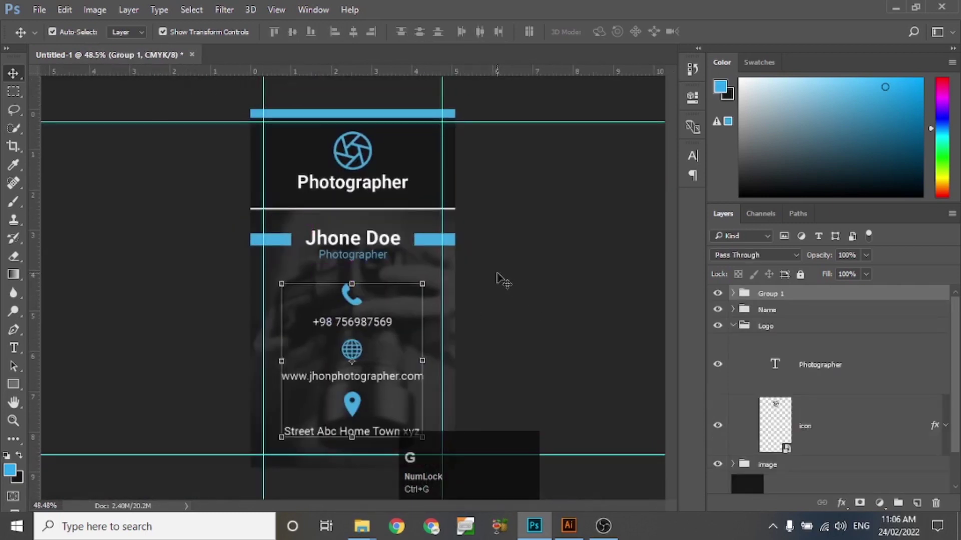
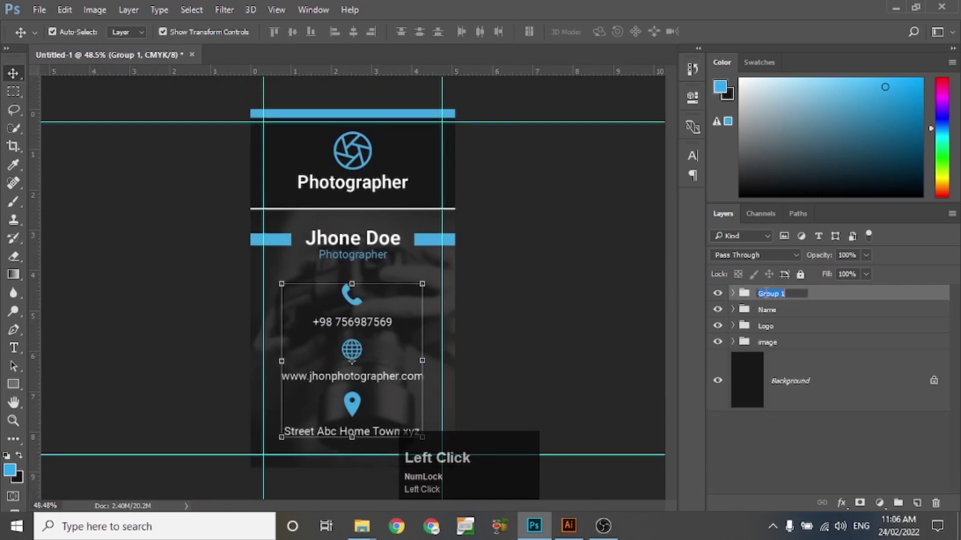
key("i")
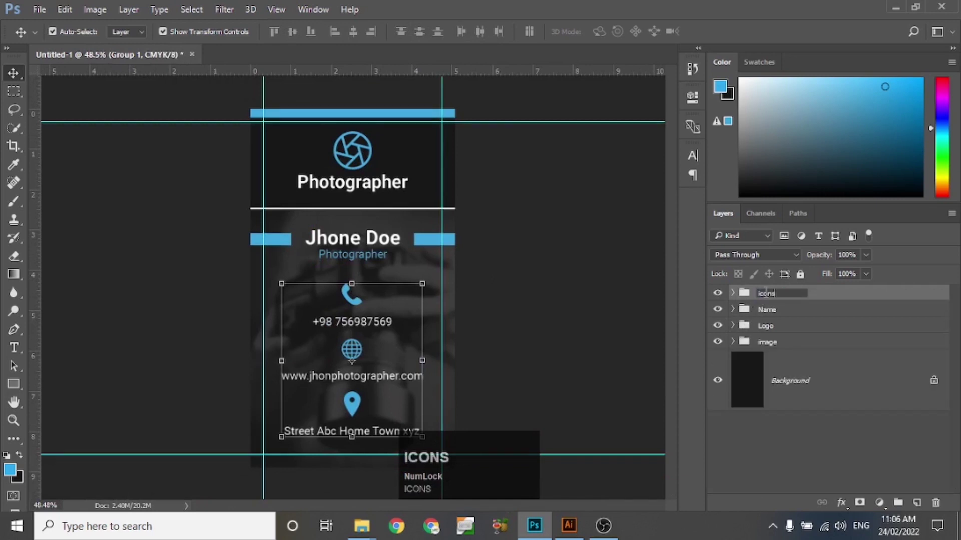
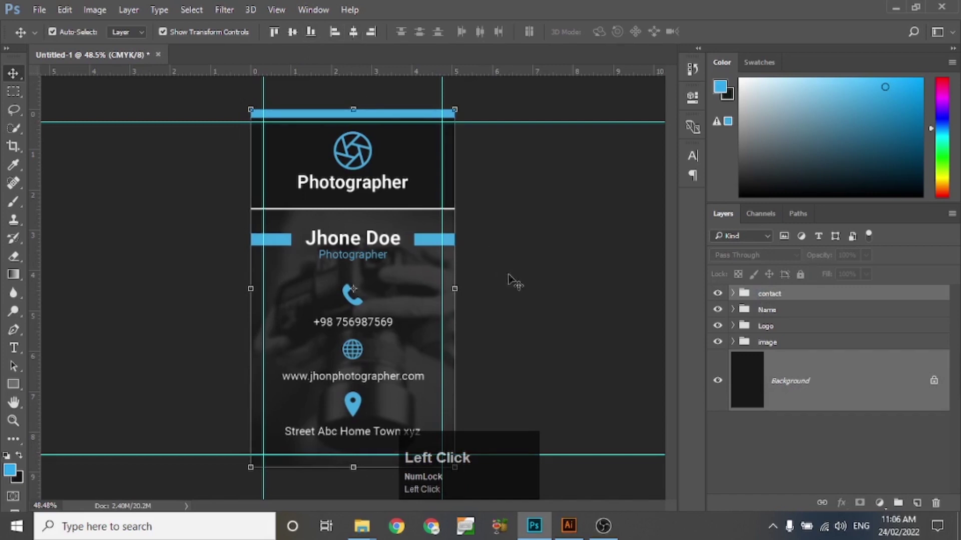
scroll("down", 3)
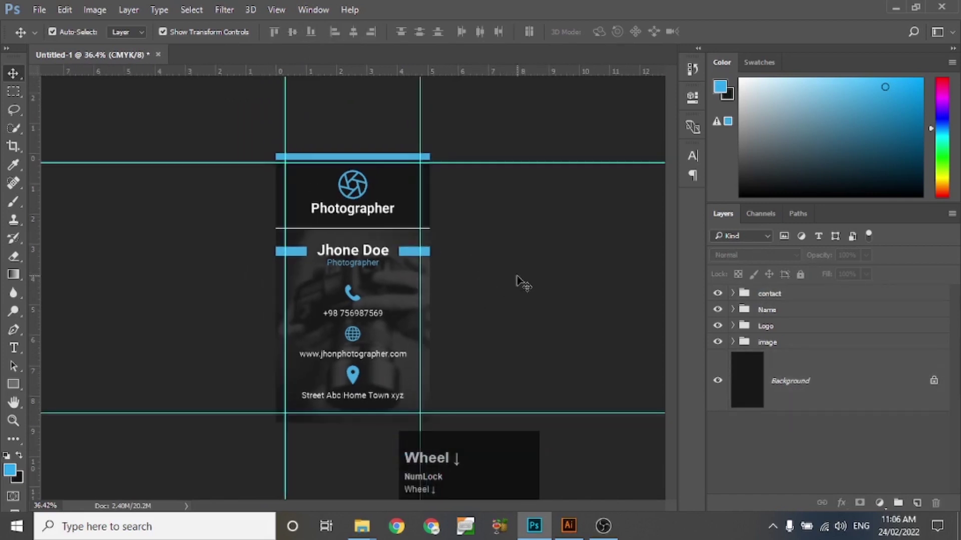
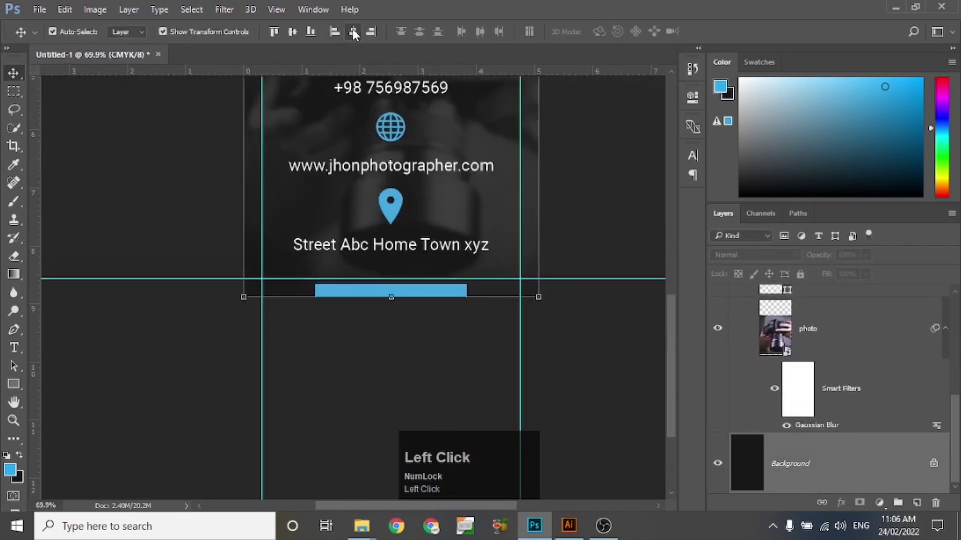
Step: Nudge the contact group slightly higher and deselect it
scroll("down", 3)
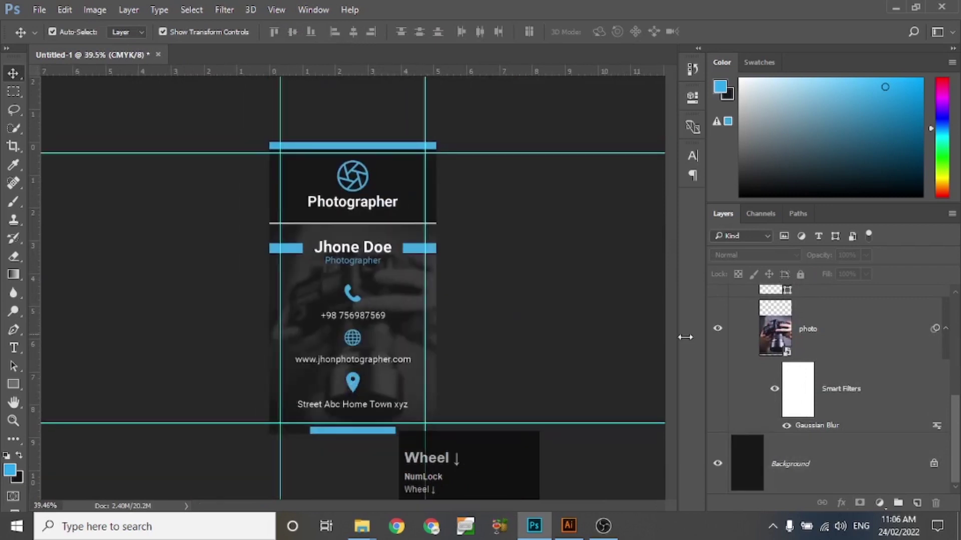
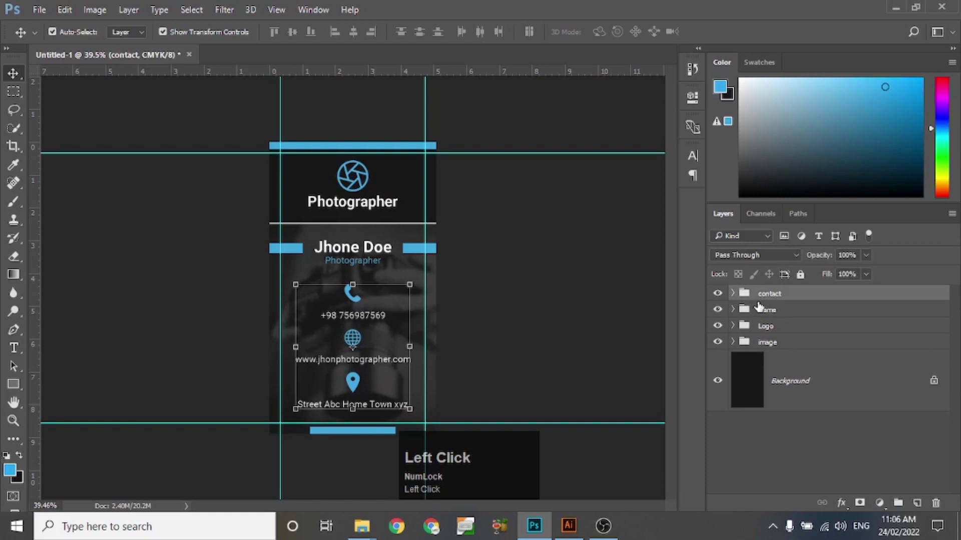
key("shift+Up")
key("Up")
left_click(585, 288)
Step: Hide the guides to preview the finished card, then show them again
scroll("down", 3)
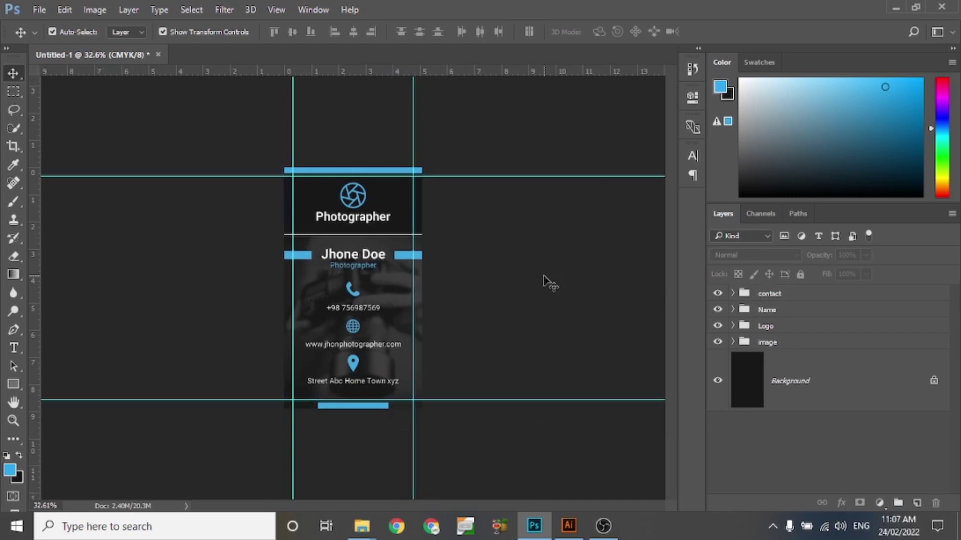
key("ctrl+Num_Lock")
scroll("down", 3)
key("ctrl+h")
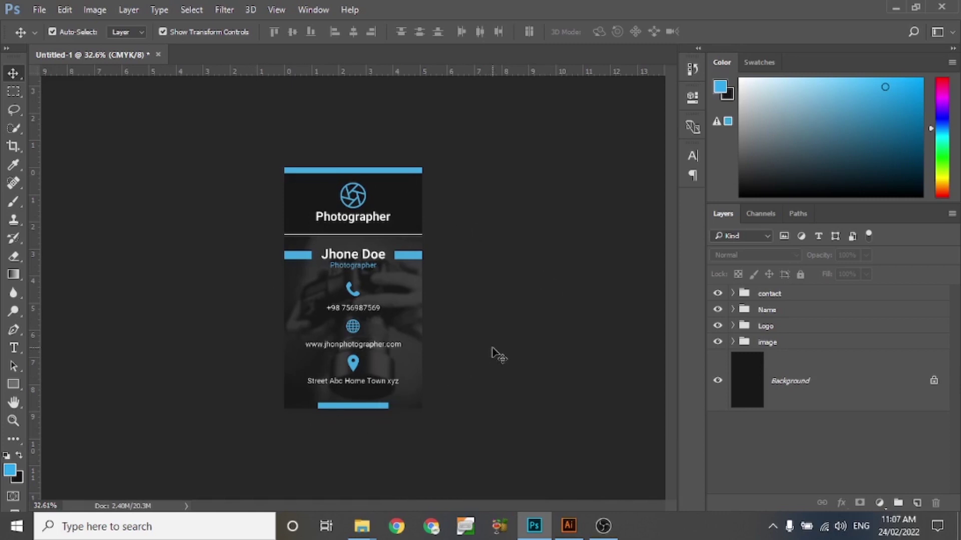
key("ctrl+h")
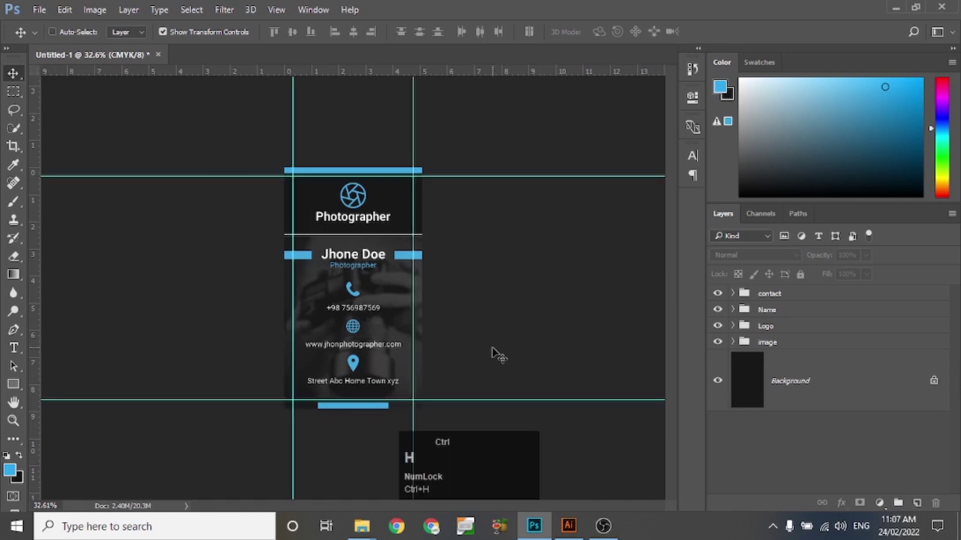
Step: Save the card to the Desktop as Photographer card.psd
key("ctrl+shift+s")
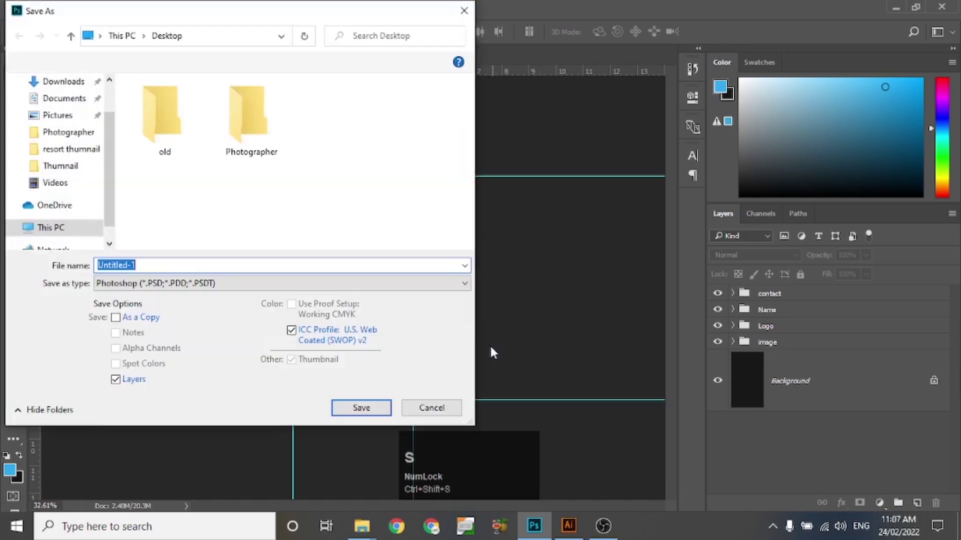
scroll("up", 3)
left_click(68, 122)
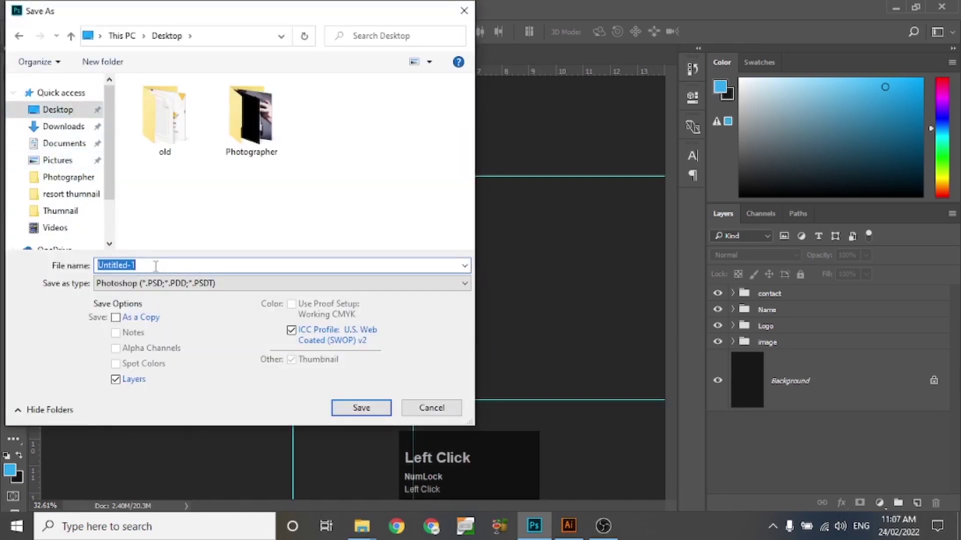
key("p")
type("↓HOT")
key("space")
type("c")
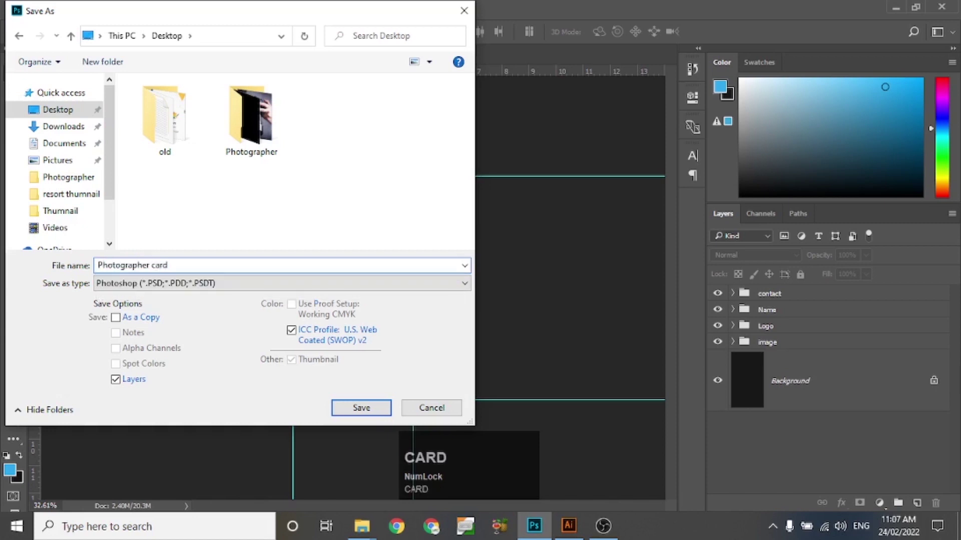
key("Return")
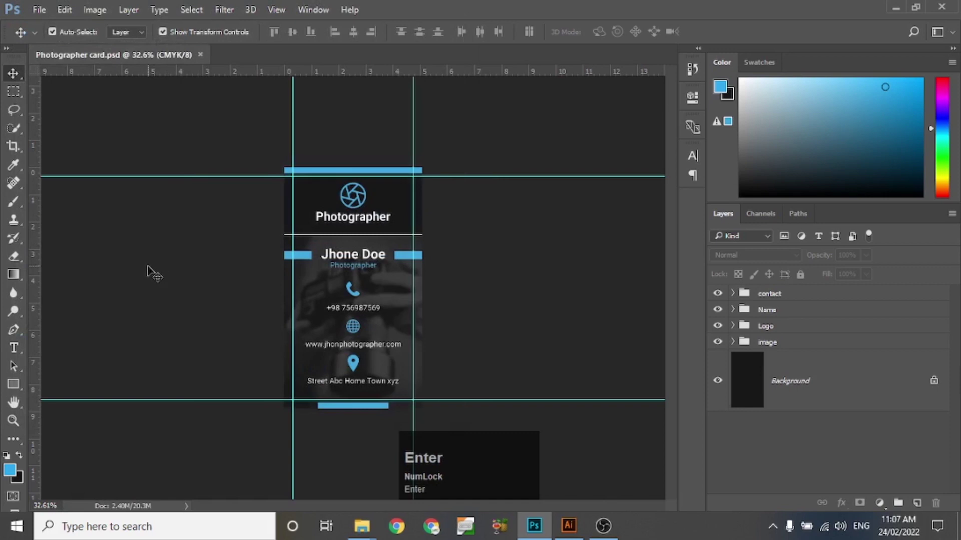
Step: Save a second copy, choosing JPEG as the file format
type("s")
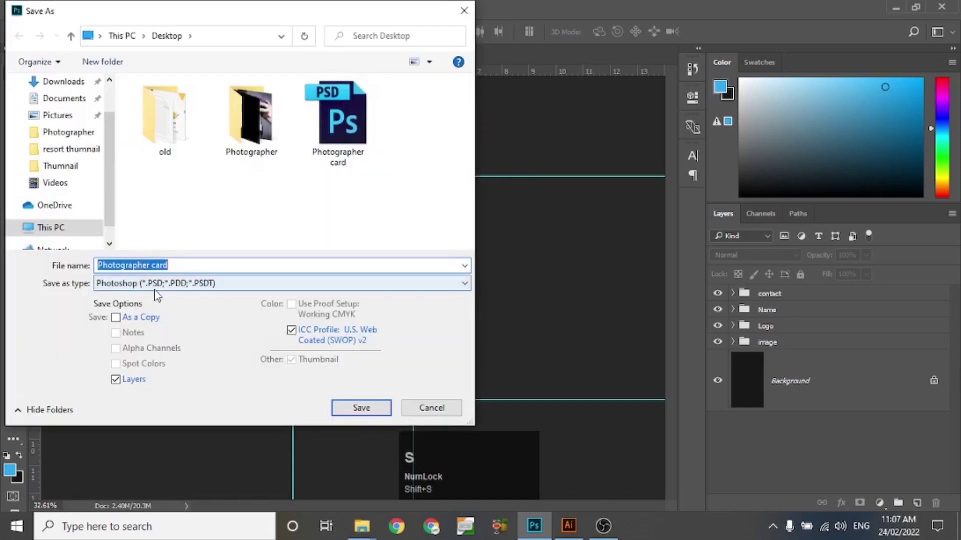
left_click(159, 295)
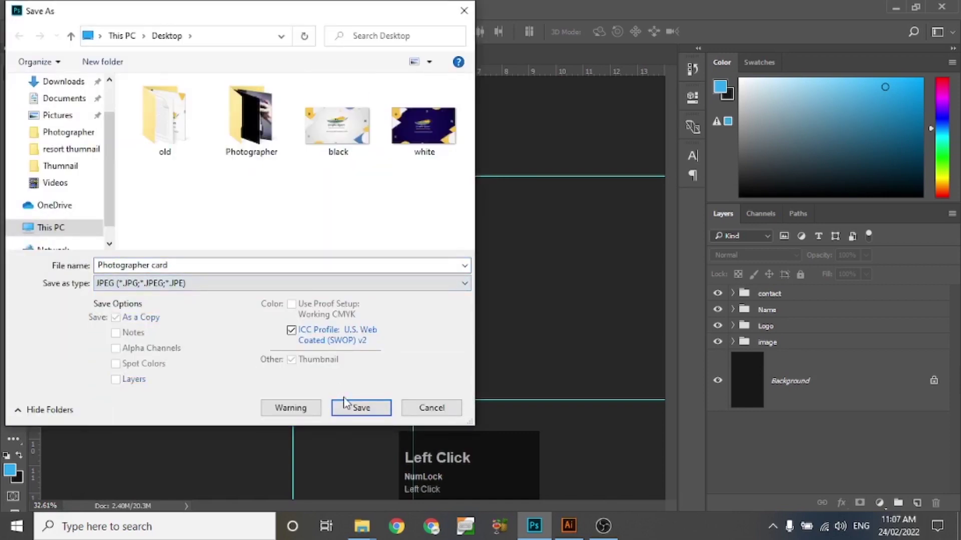